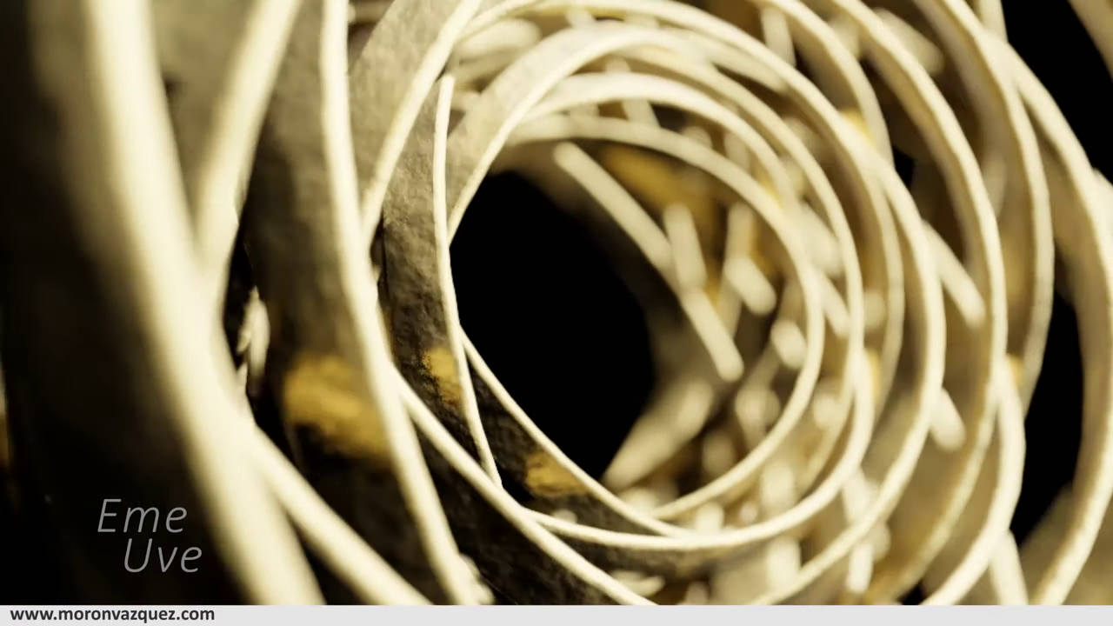
Step: Orbit around the default cube and place the 3D cursor on the grid
middle_click(526, 316)
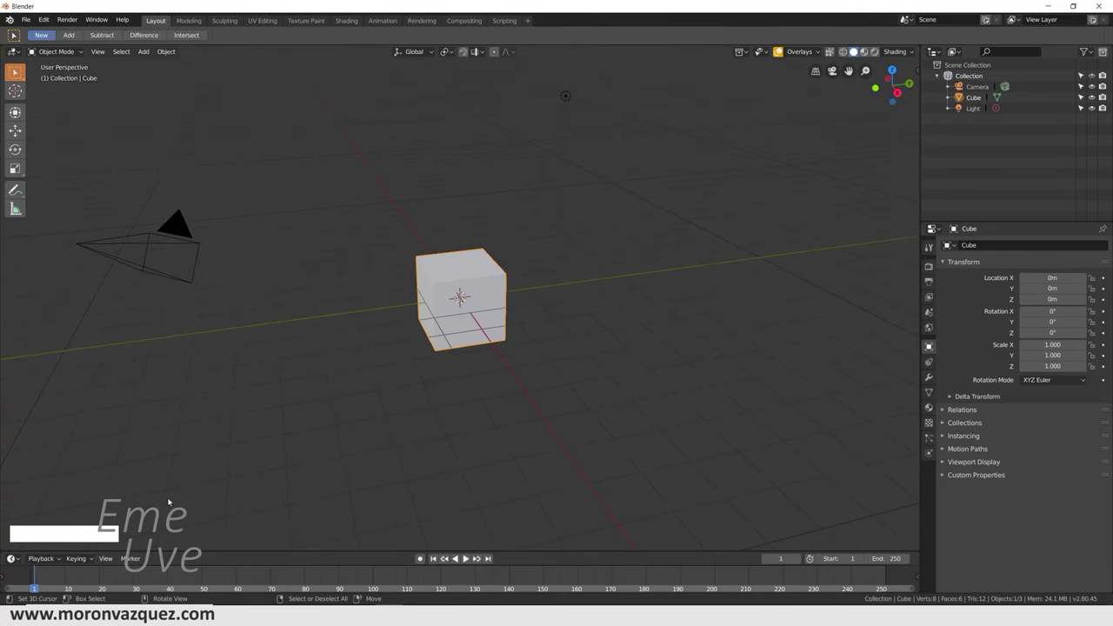
middle_click(402, 387)
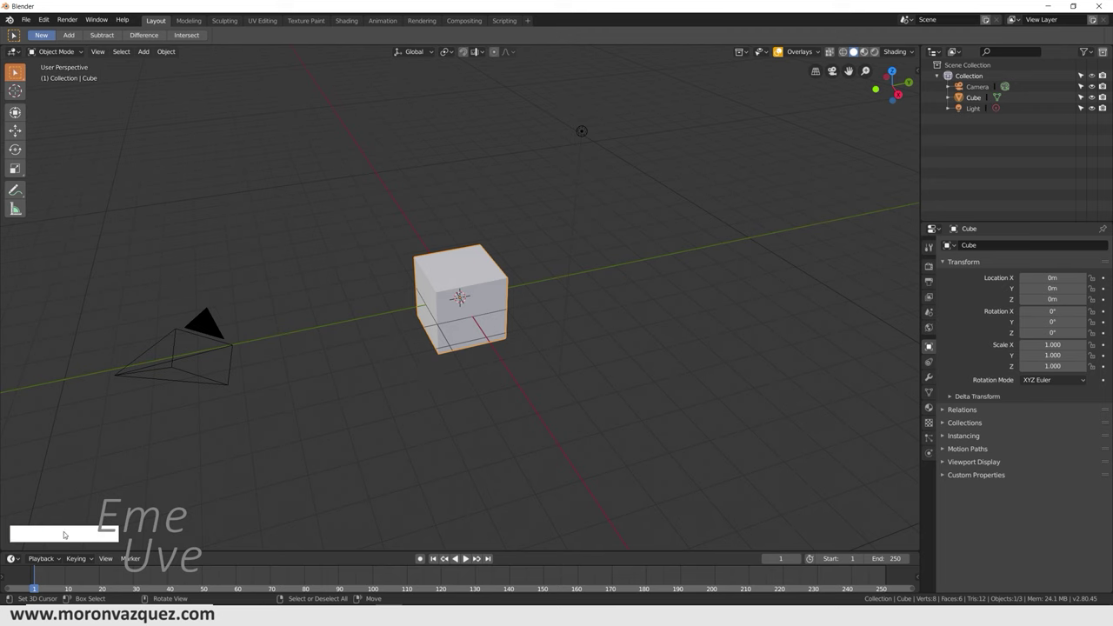
left_click(397, 363)
right_click(399, 362)
left_click(399, 361)
right_click(398, 360)
left_click(398, 361)
right_click(397, 361)
middle_click(398, 360)
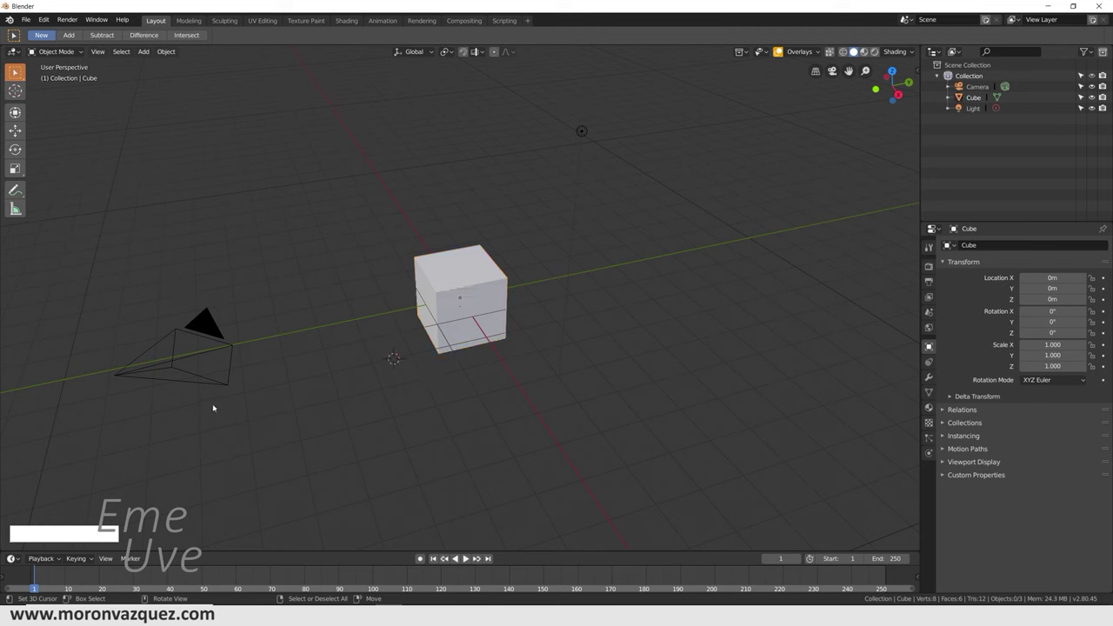
middle_click(324, 387)
Step: Delete the default cube, camera and light, then bring up the Add menu
key("a")
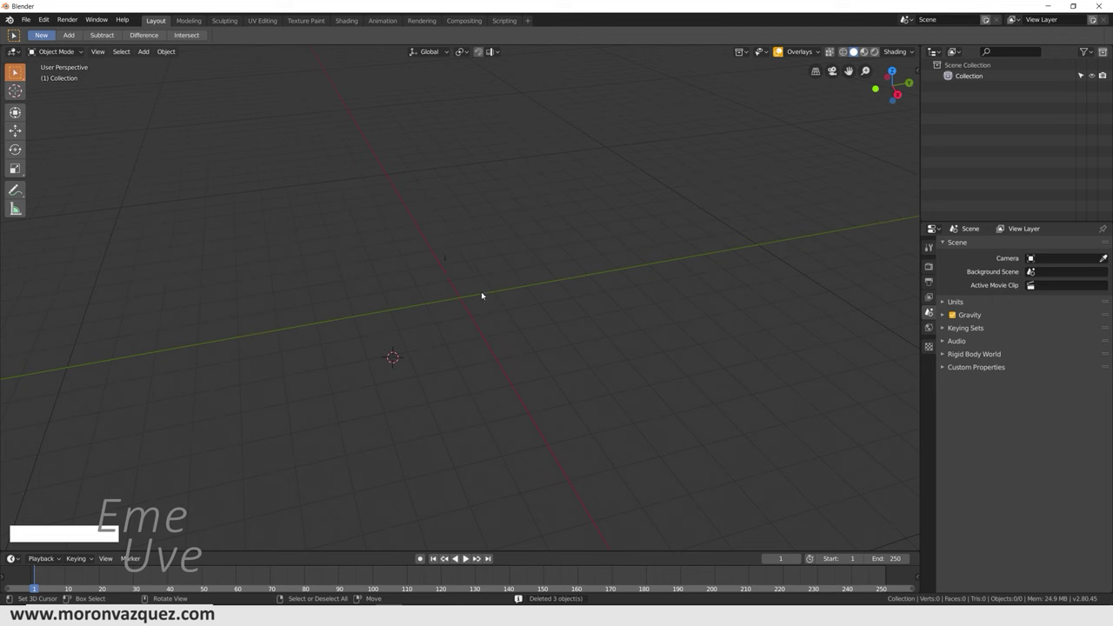
key("shift+a")
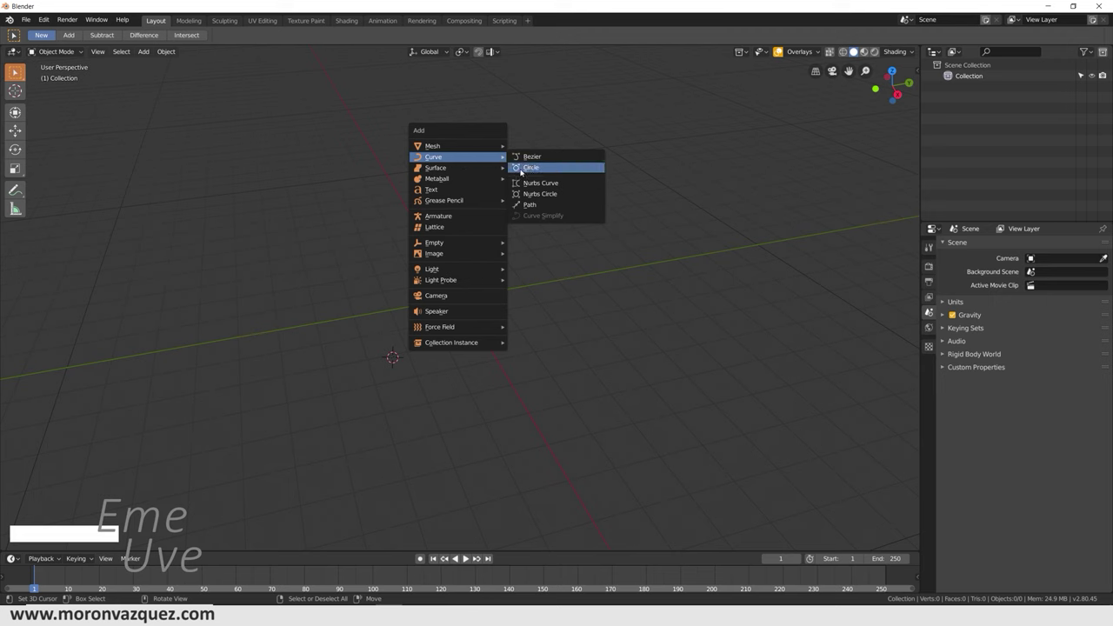
Step: Add a Bezier curve circle, clear its location to the origin and show its curve data
left_click(524, 171)
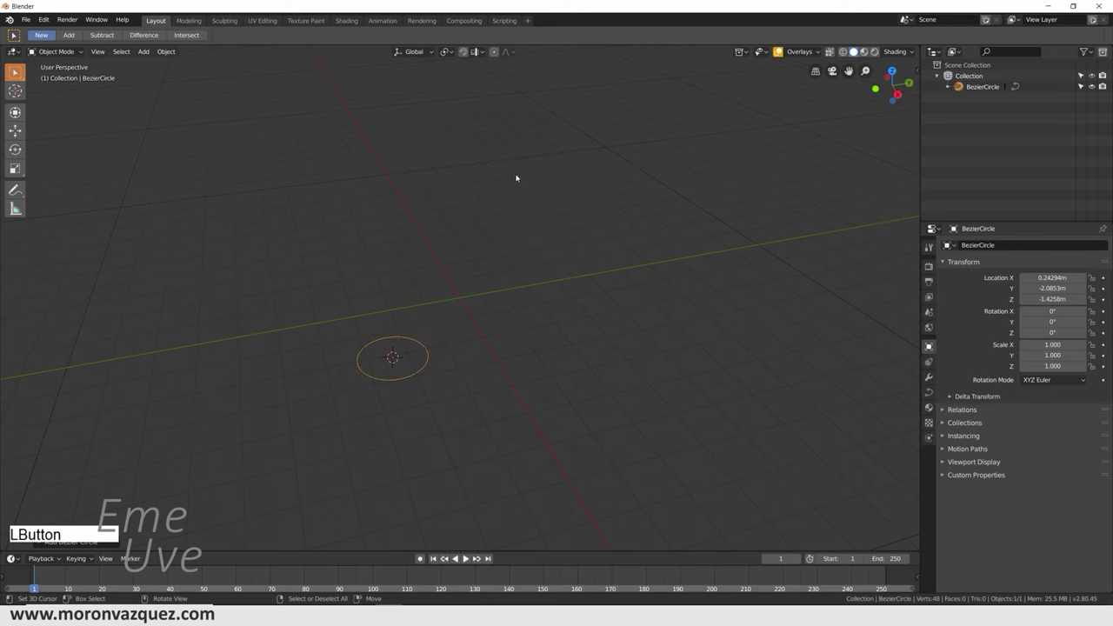
key("alt+g")
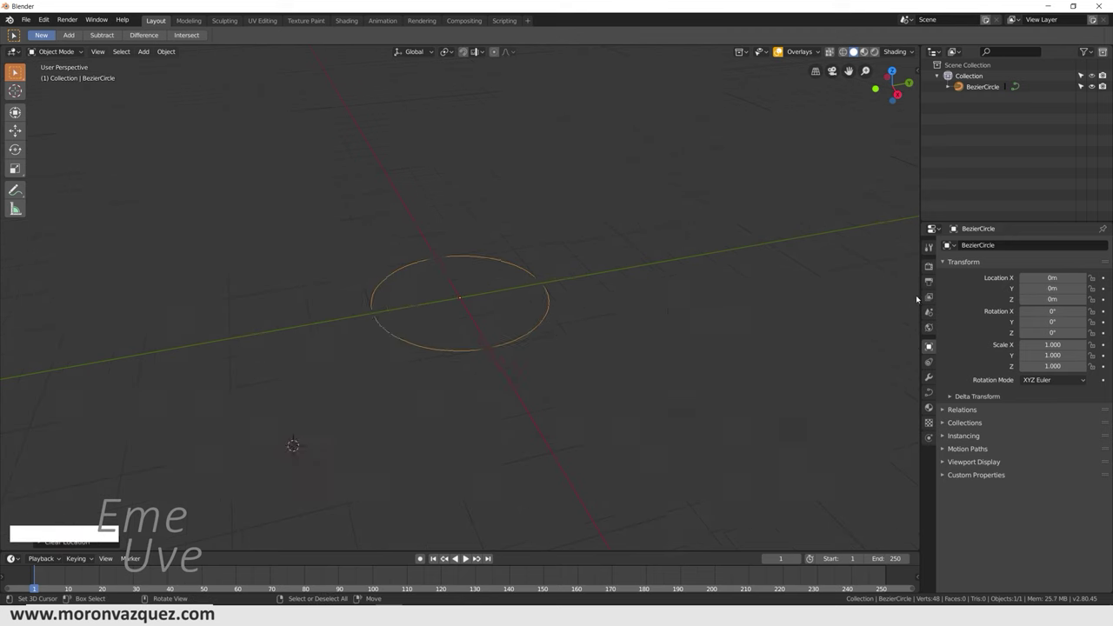
left_click(935, 395)
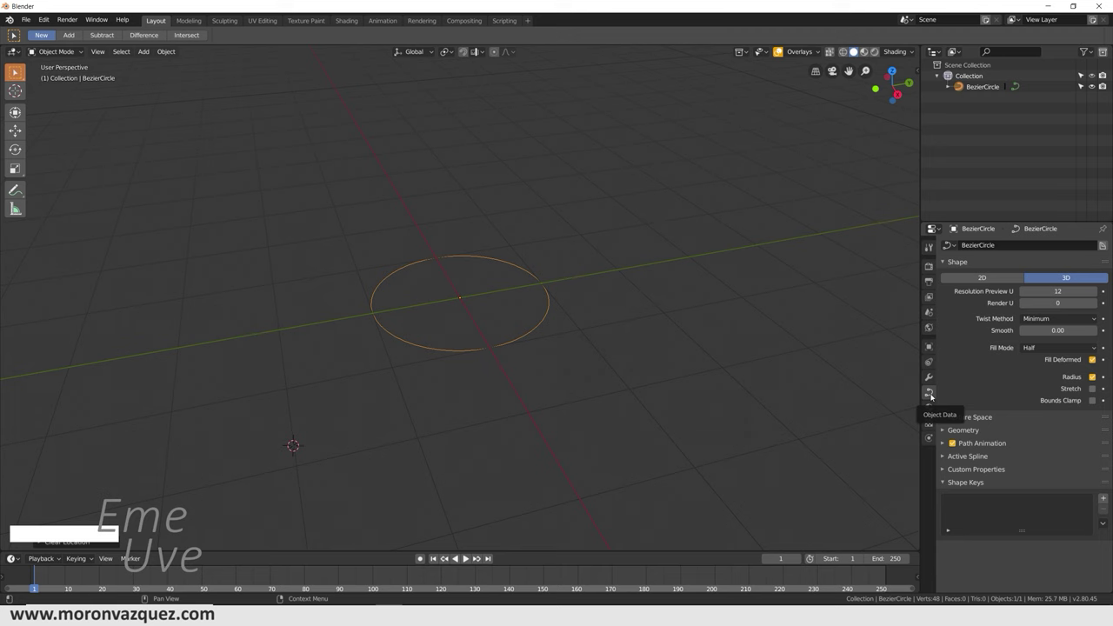
Step: Switch the circle's Fill Mode from Half to Full and expand its geometry settings
left_click(1070, 350)
left_click(1063, 365)
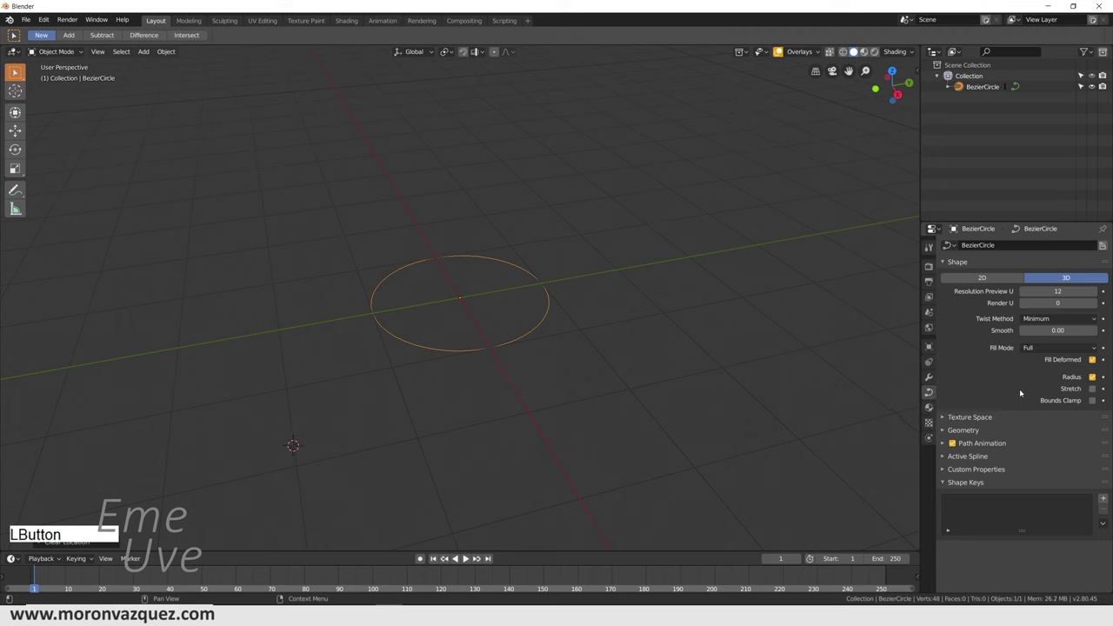
left_click(944, 420)
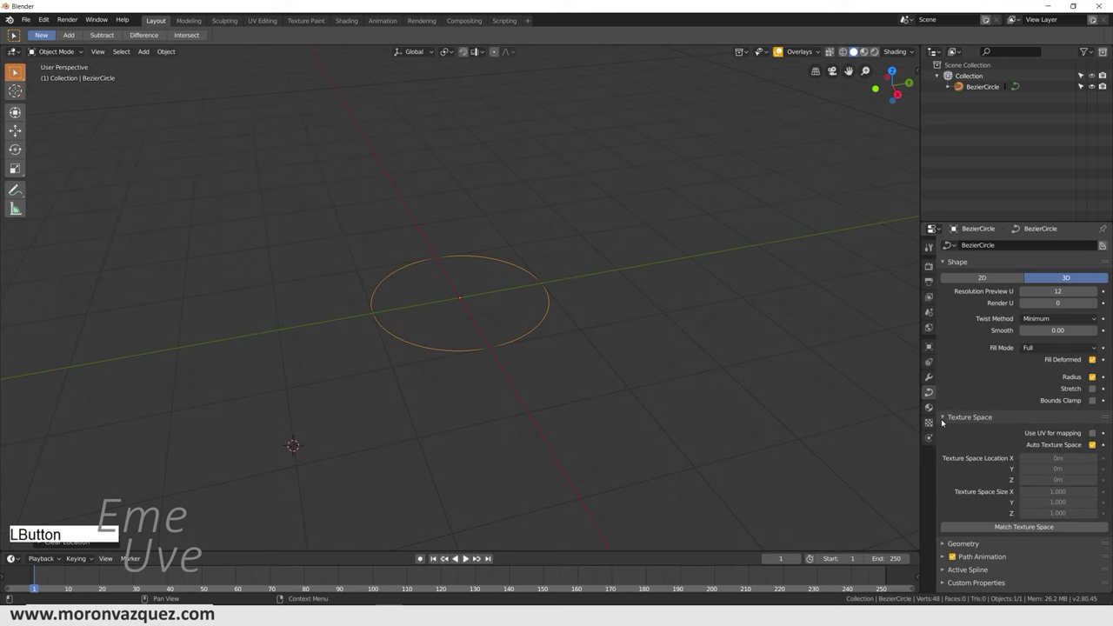
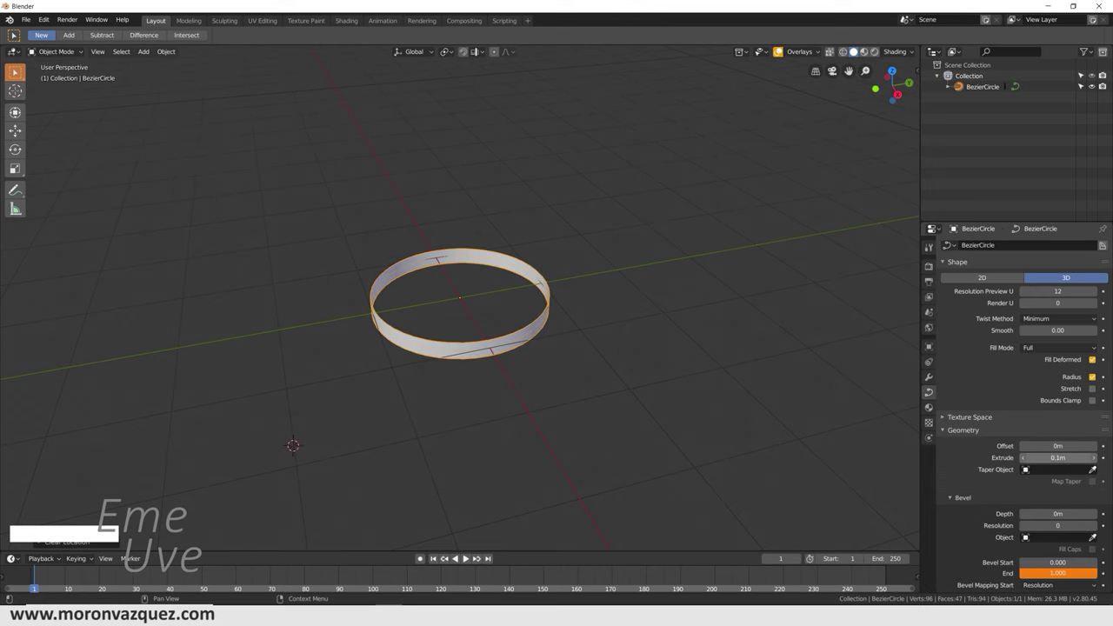
Step: Extrude the circle to 0.08 m and give it a bevel depth to form a solid ring band
middle_click(694, 388)
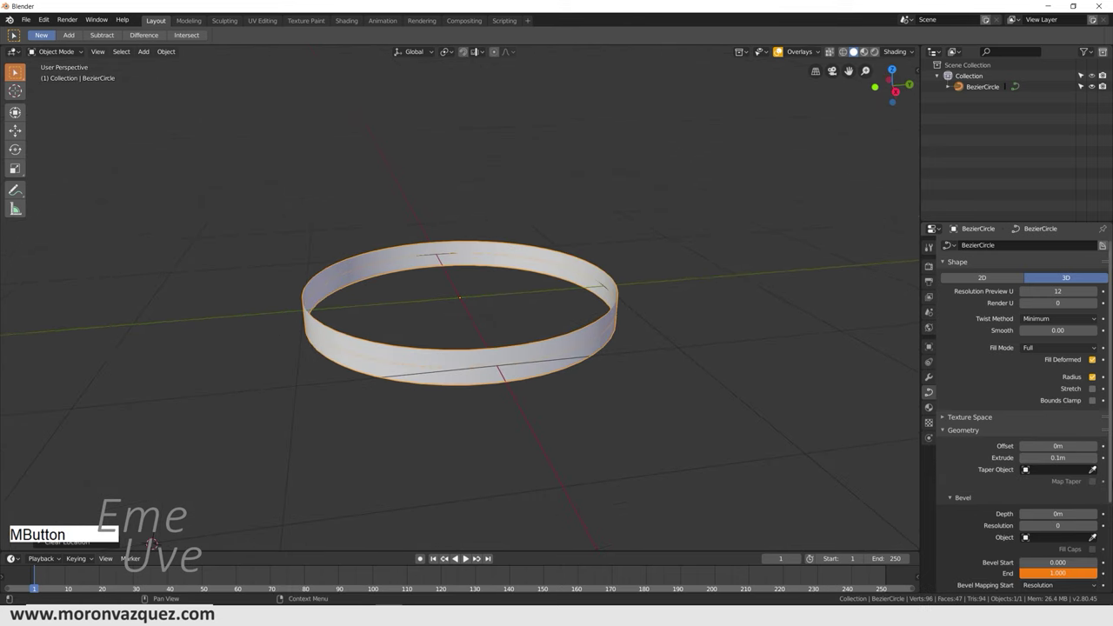
left_click(1028, 458)
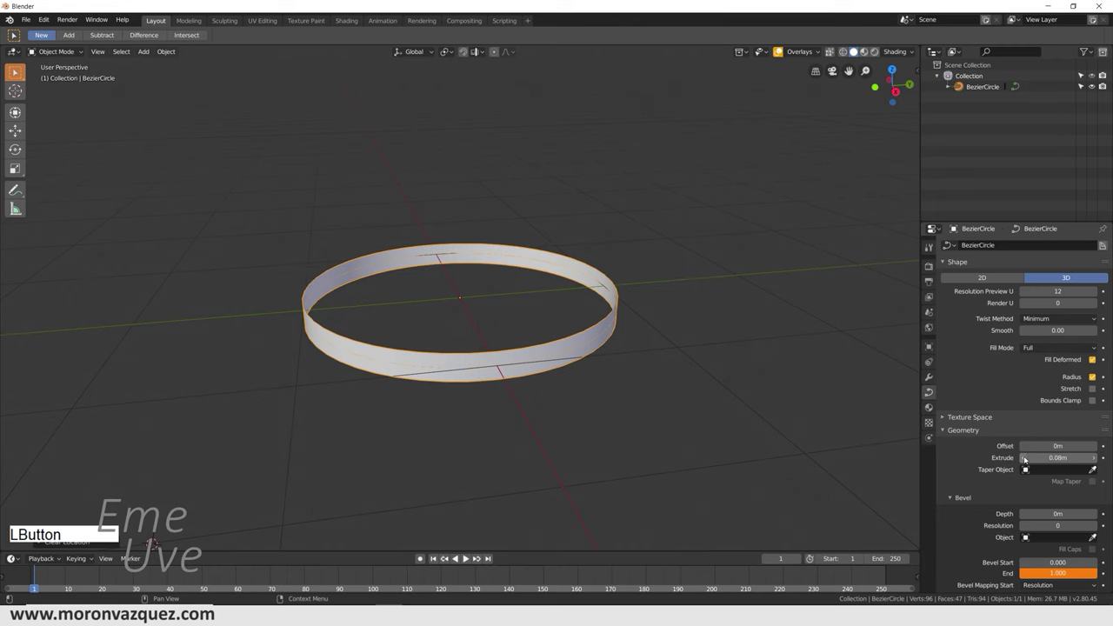
middle_click(767, 398)
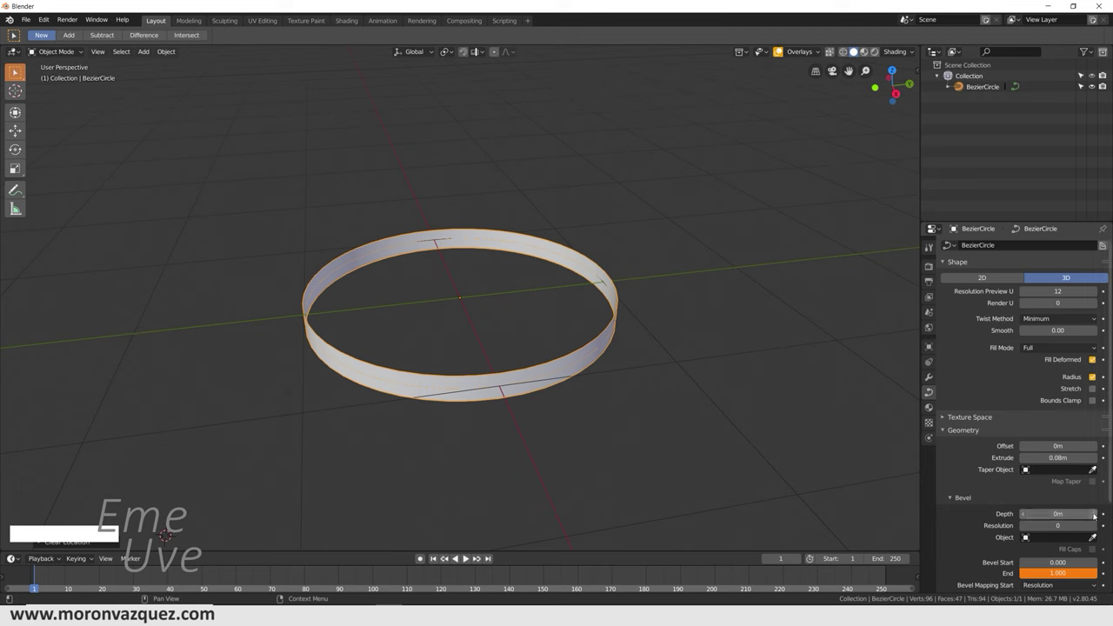
left_click(1098, 515)
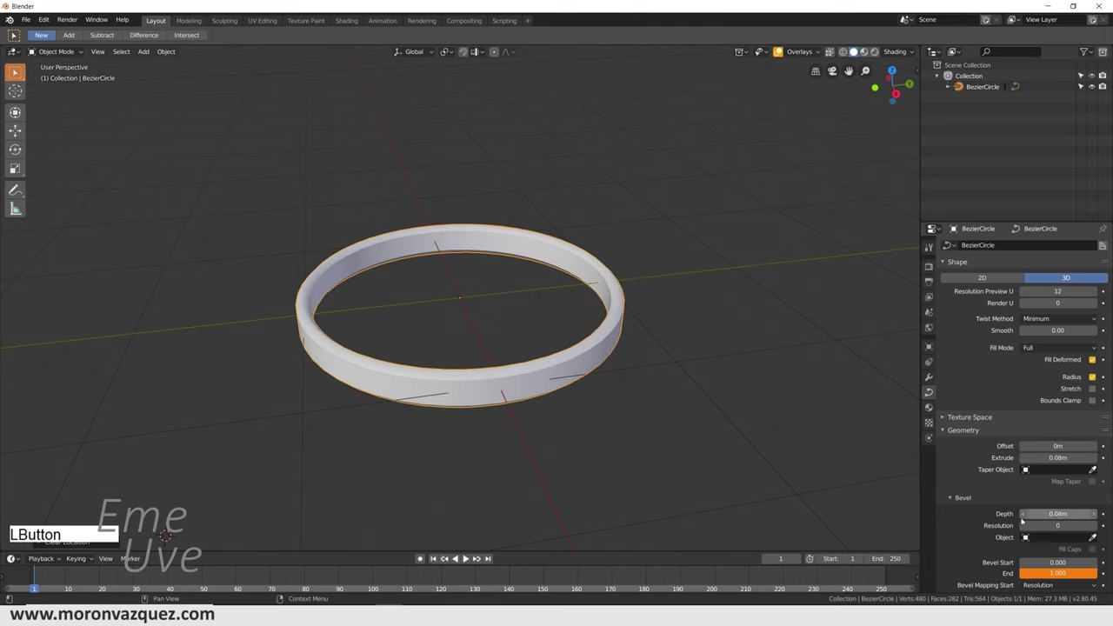
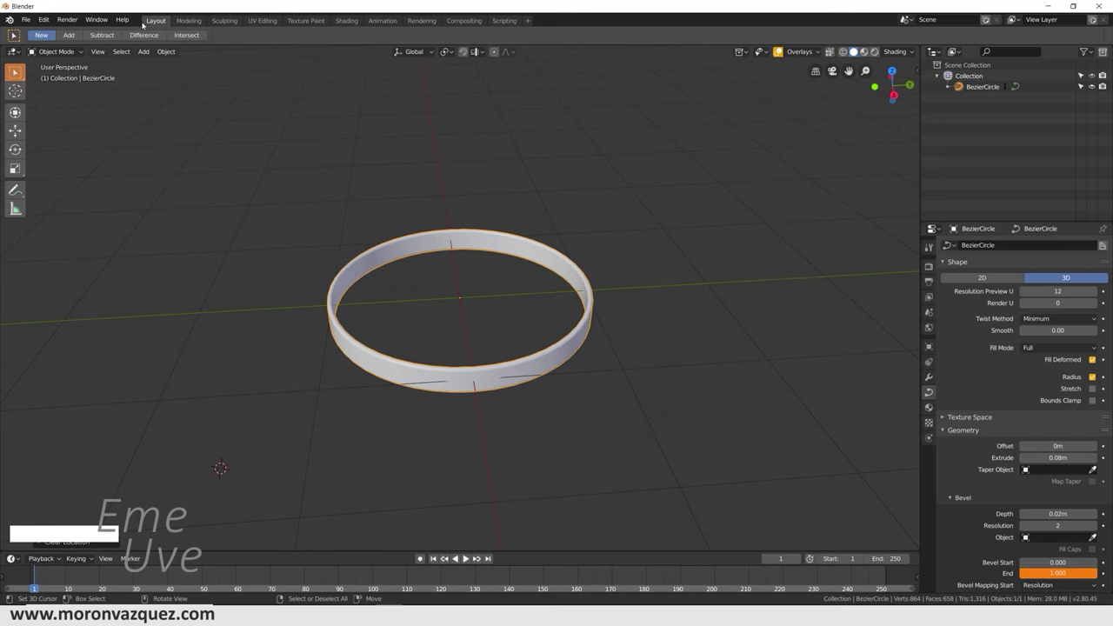
Step: Convert the beveled curve ring into a mesh object via Object > Convert to
left_click(166, 56)
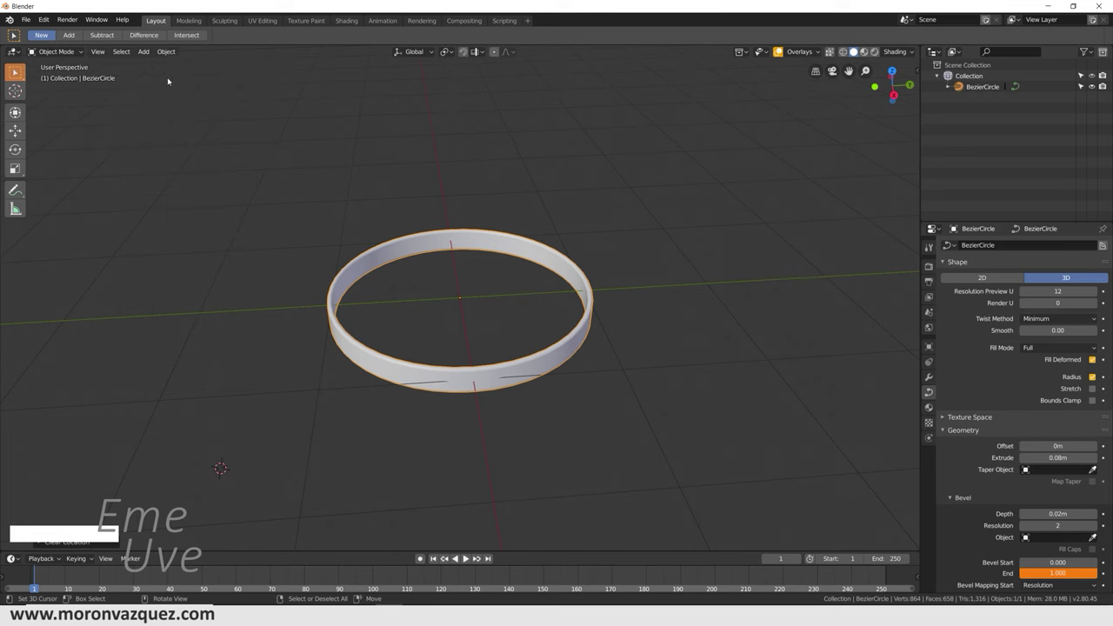
left_click(177, 55)
left_click(210, 341)
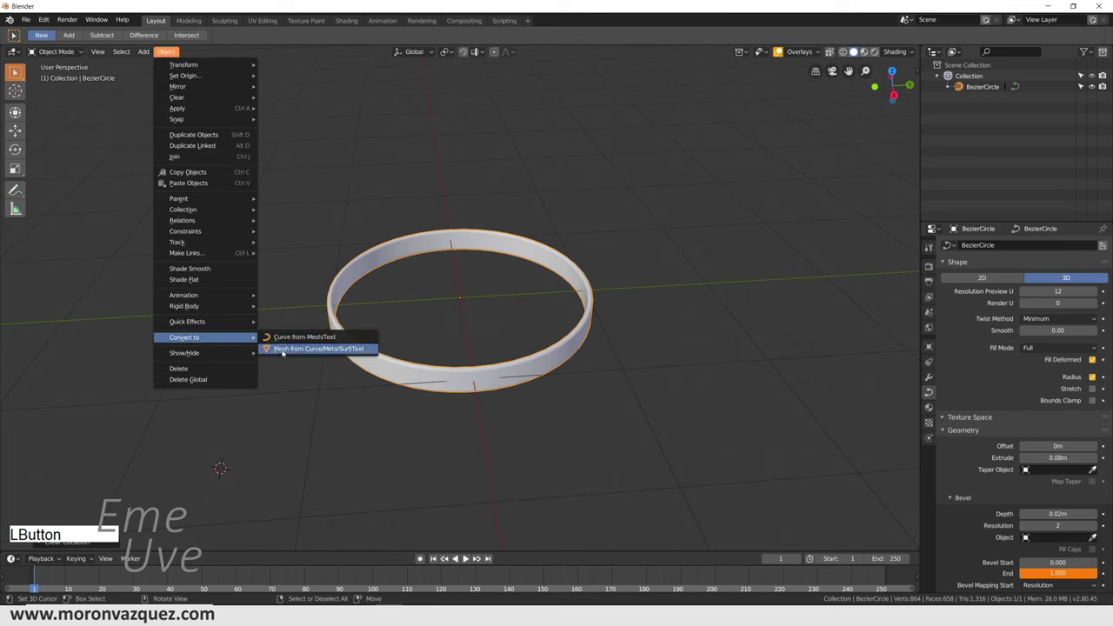
left_click(286, 352)
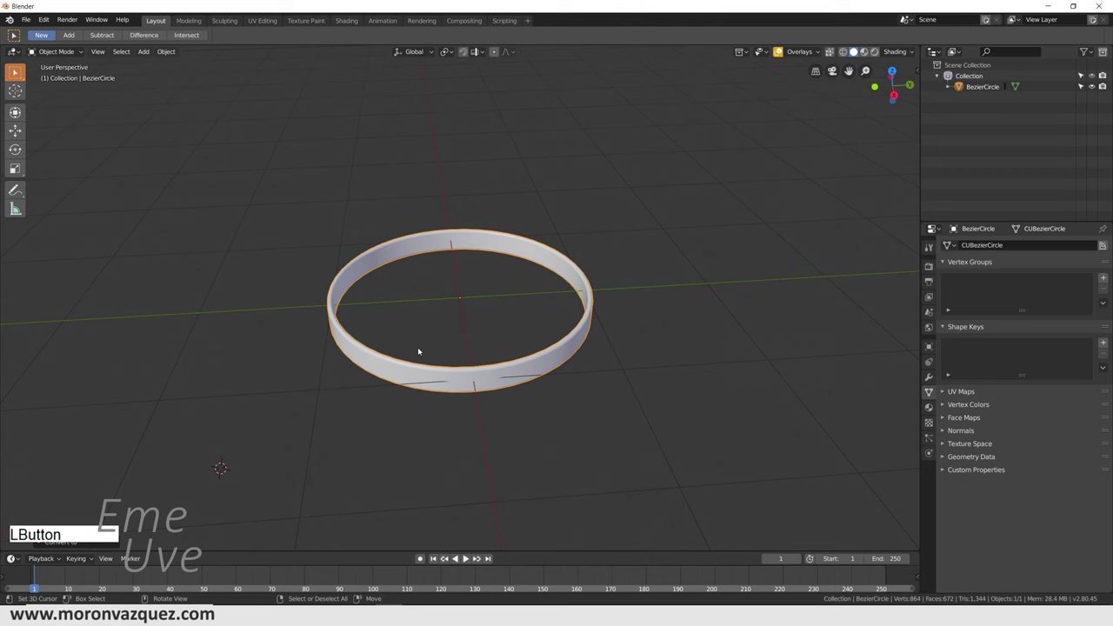
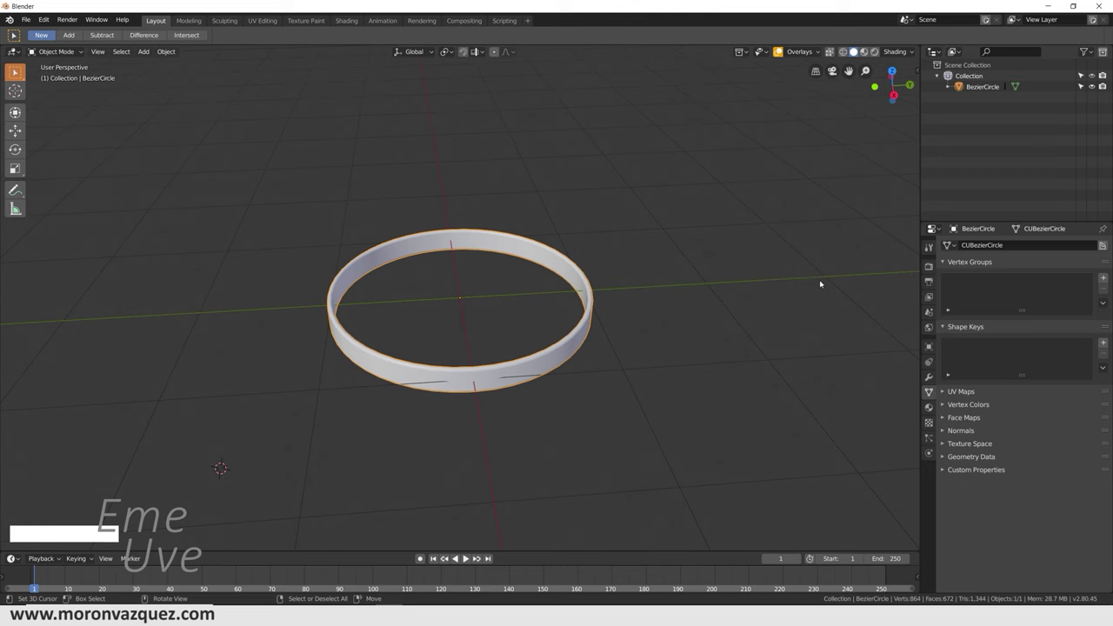
middle_click(659, 311)
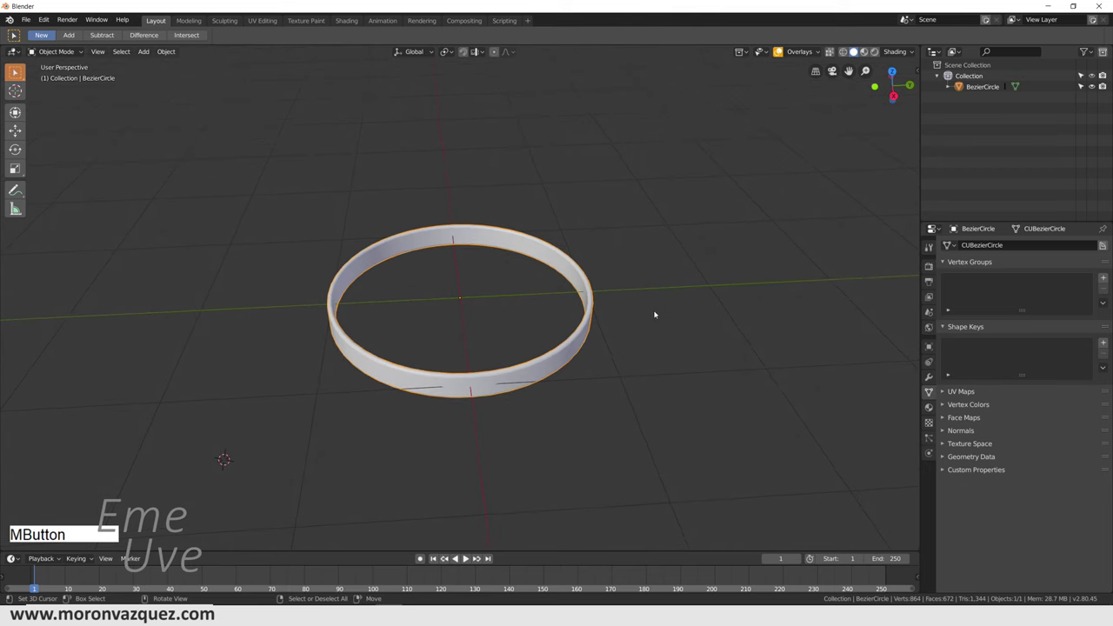
Step: Add a plain axes Empty and clear its location to the world origin
key("shift+a")
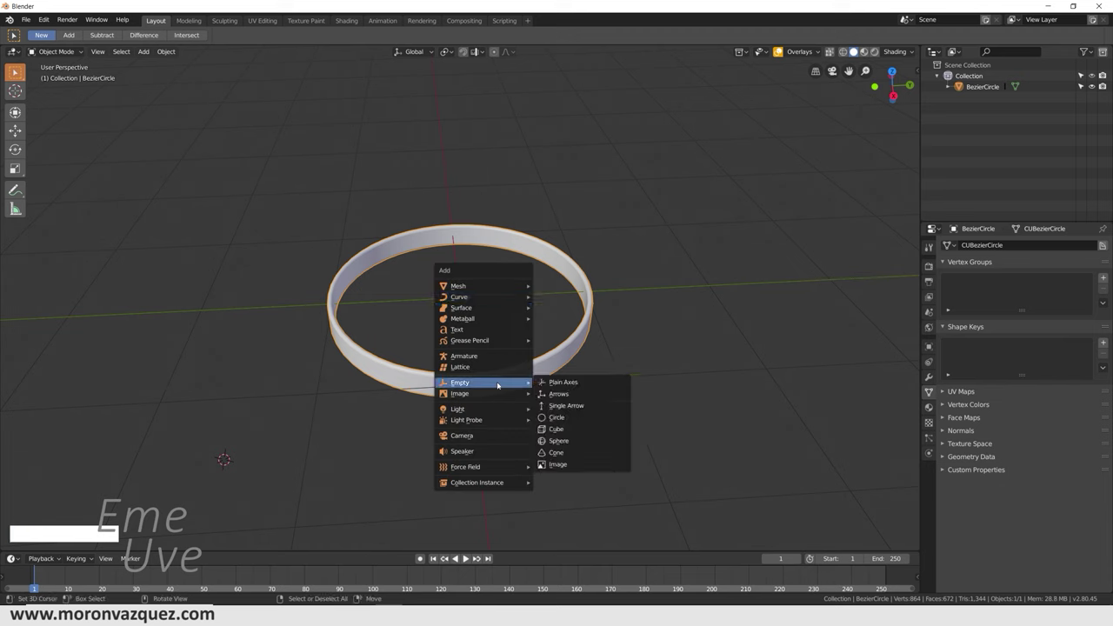
left_click(570, 386)
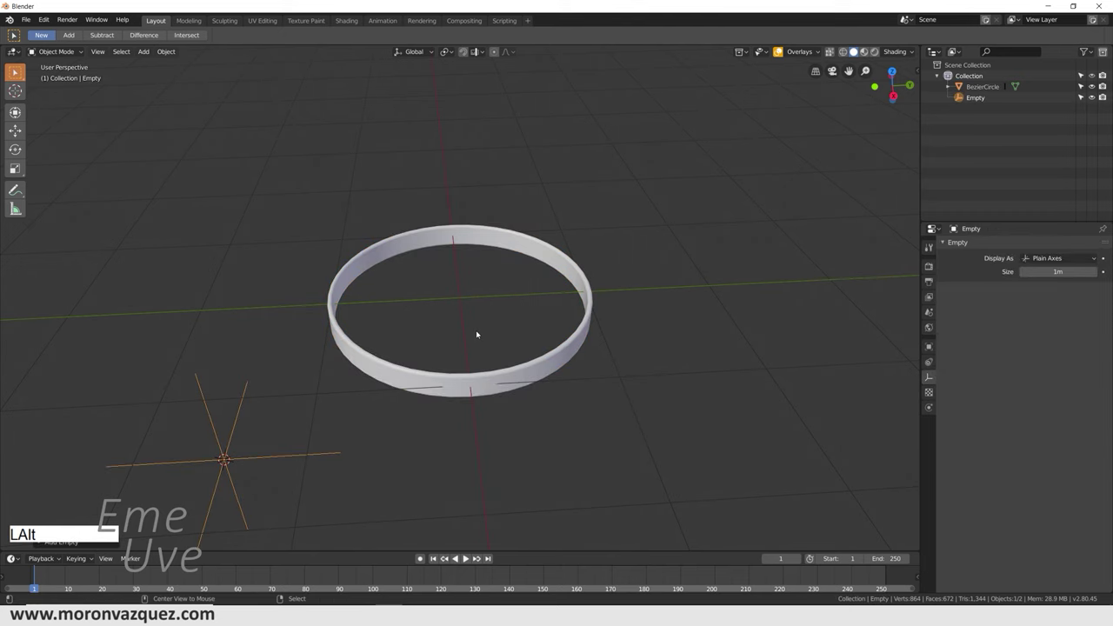
key("alt+g")
middle_click(547, 326)
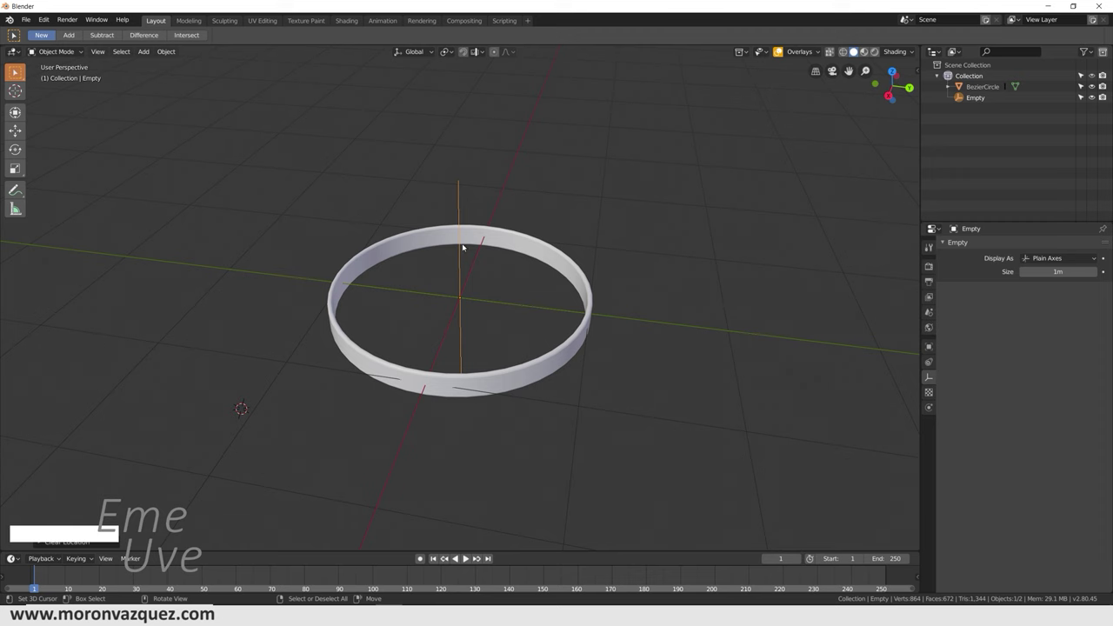
Step: Bring up Blender's Preferences from the Edit menu
left_click(46, 19)
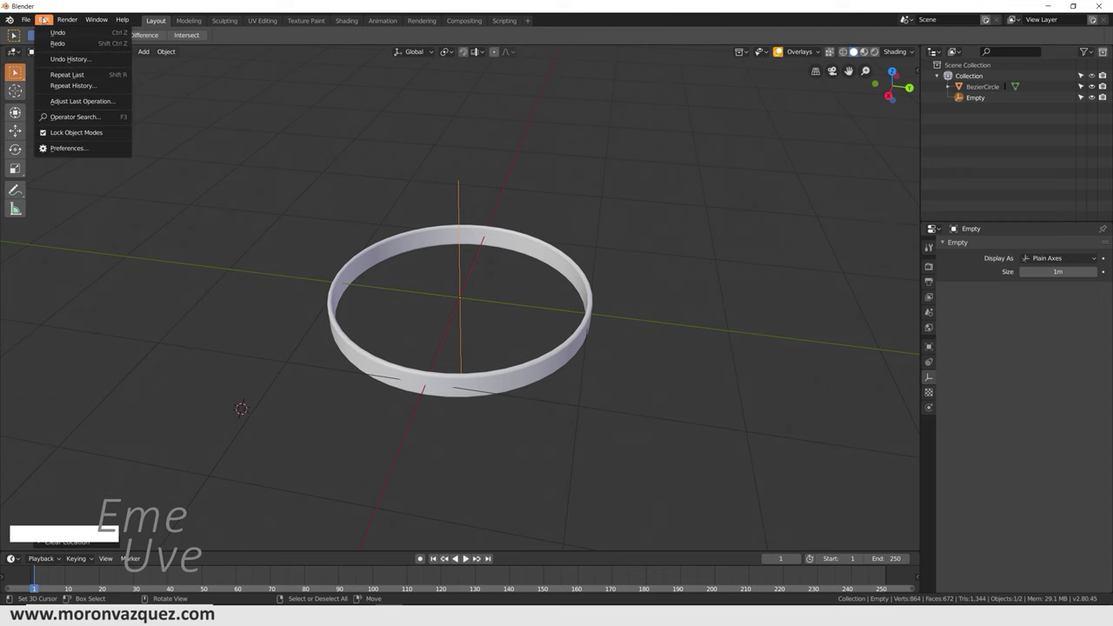
left_click(69, 152)
Step: Set the default F-Curve interpolation to Linear in Animation preferences and close the window
left_click(34, 109)
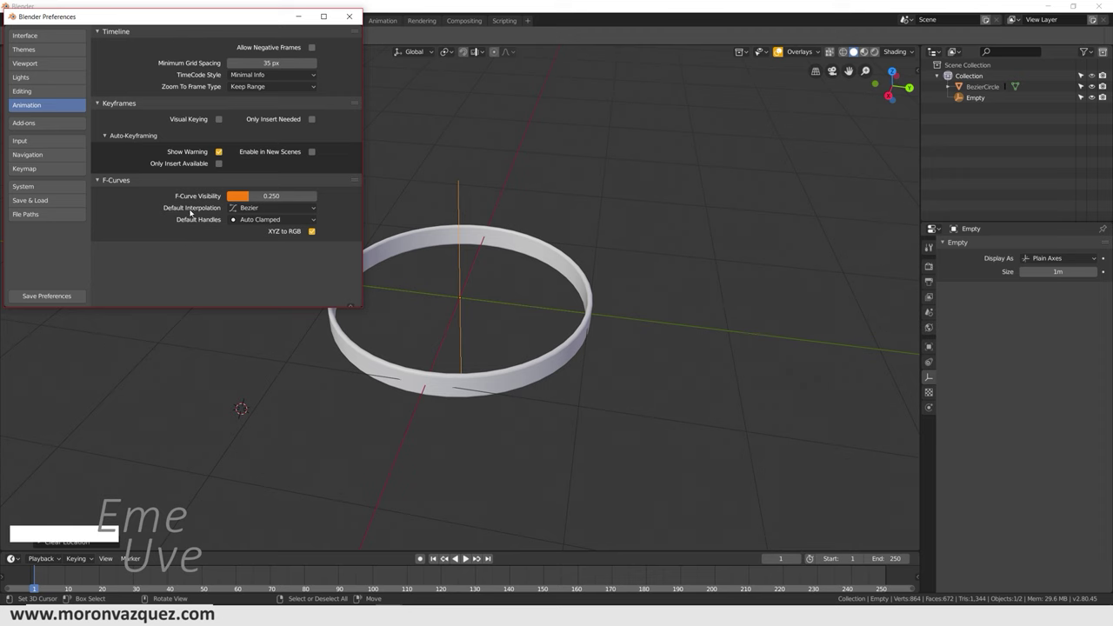
left_click(261, 213)
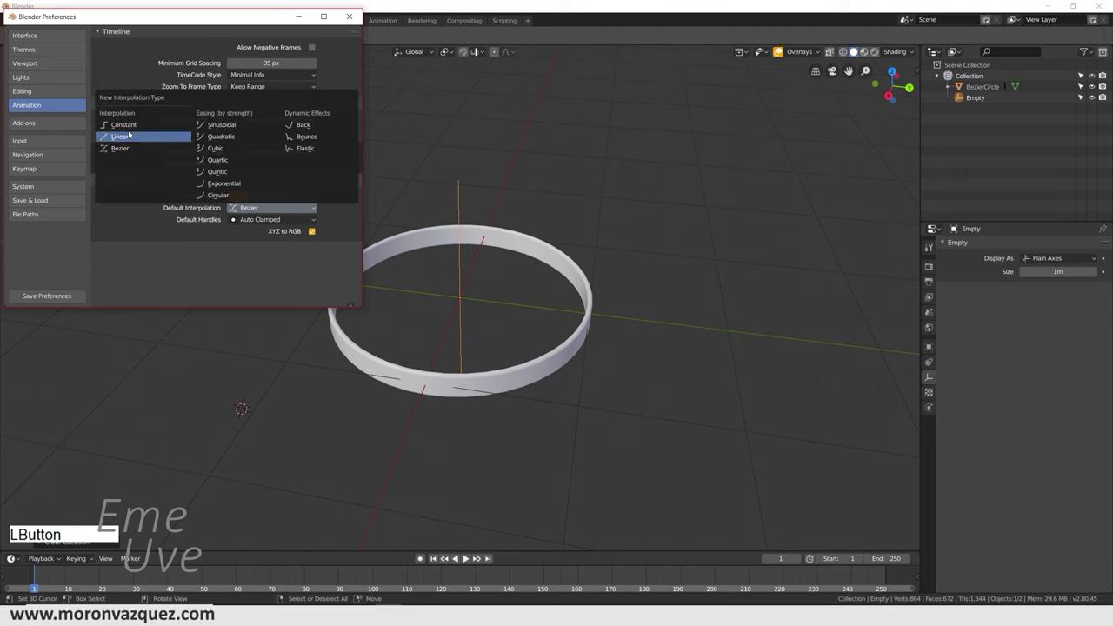
left_click(121, 139)
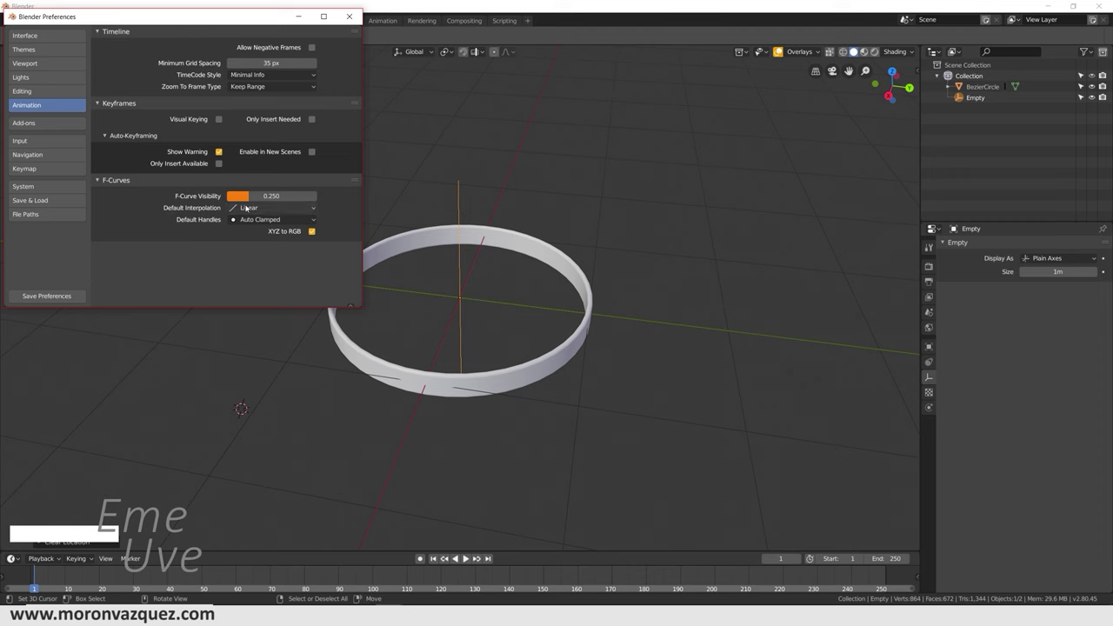
left_click(355, 22)
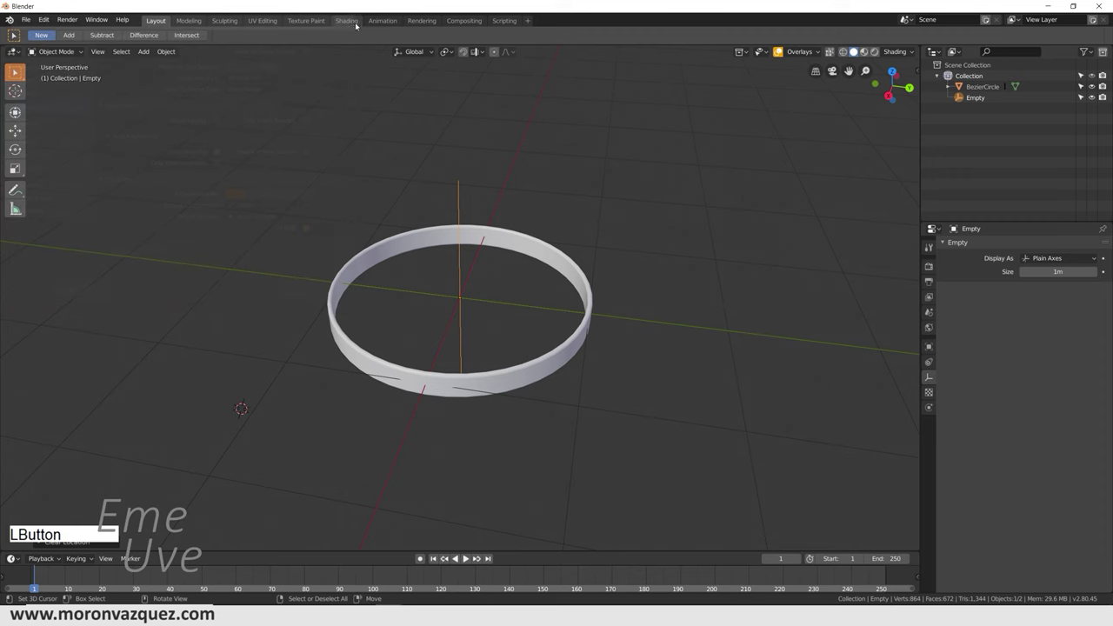
Step: Add an Array modifier to the ring mesh and switch off Relative Offset
right_click(535, 365)
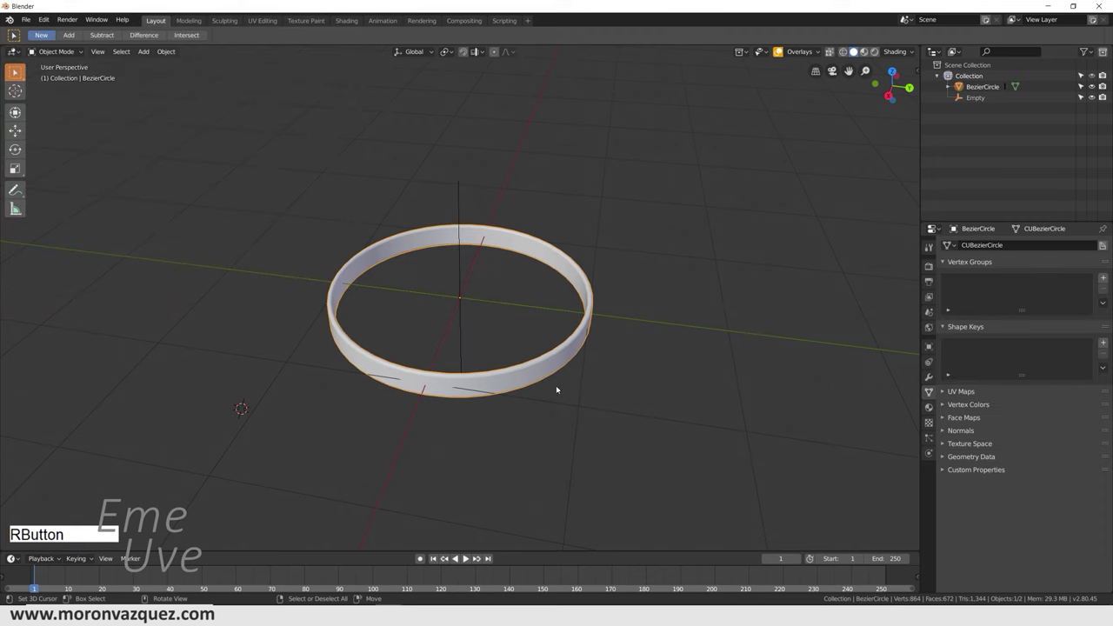
middle_click(416, 325)
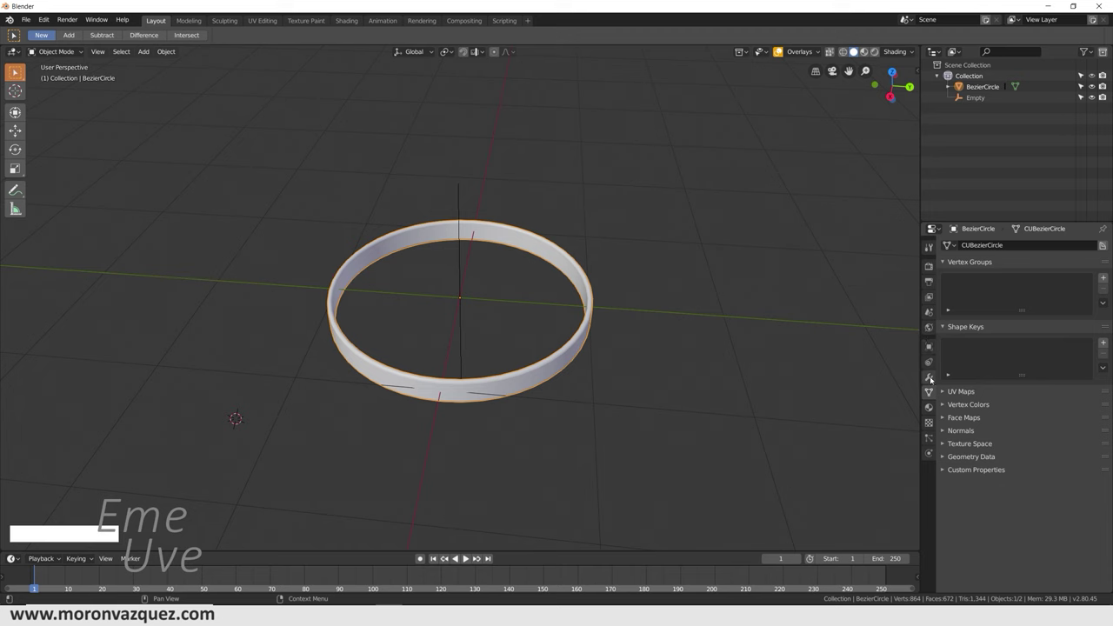
left_click(933, 379)
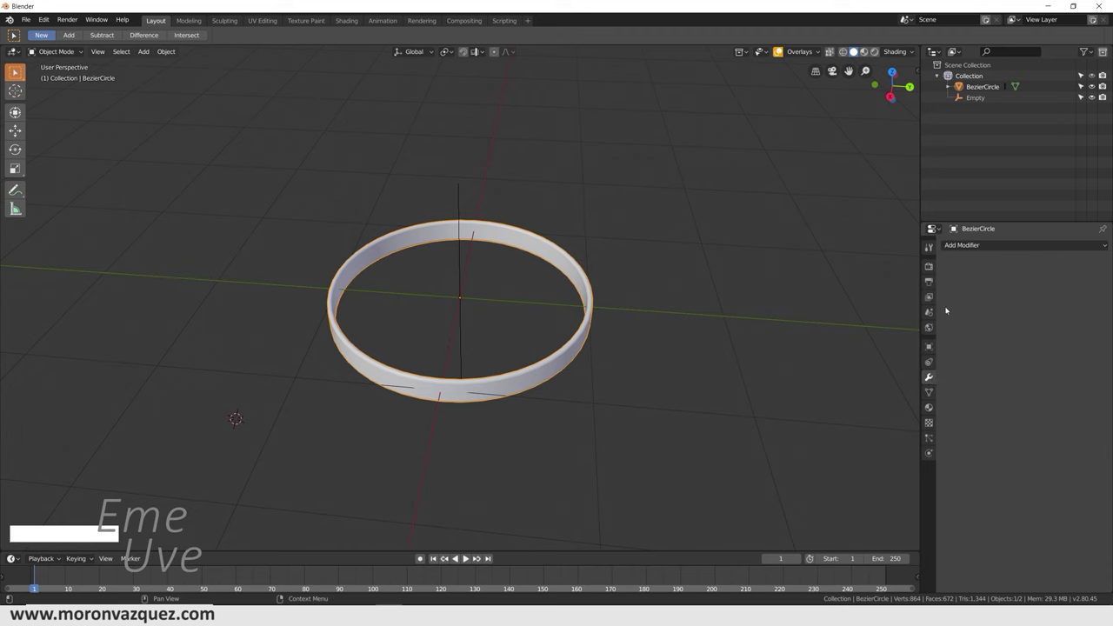
left_click(966, 248)
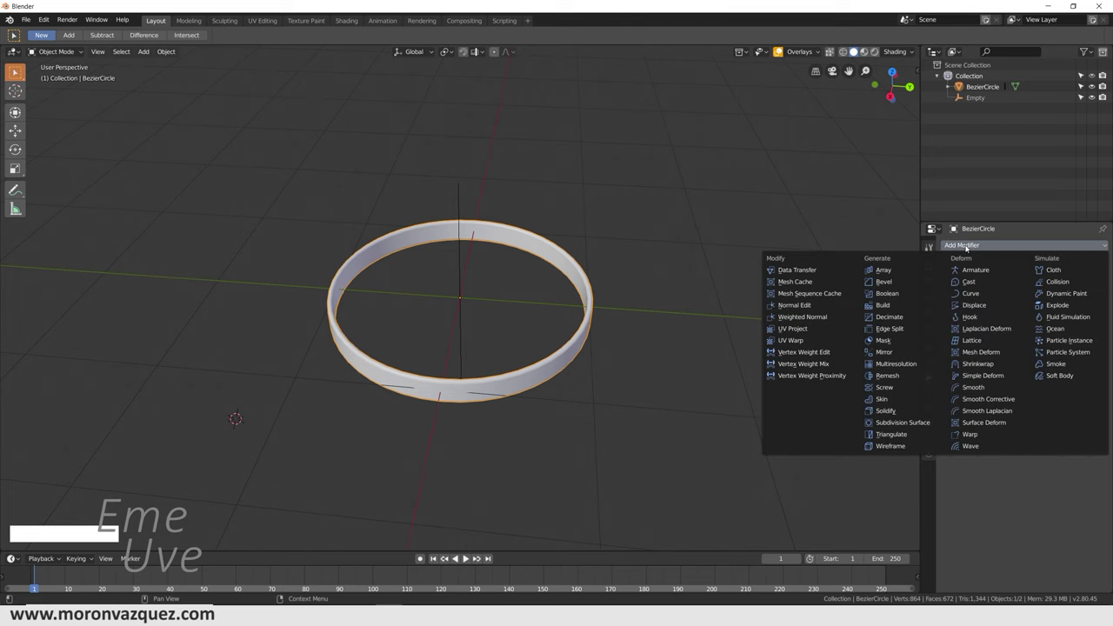
left_click(887, 274)
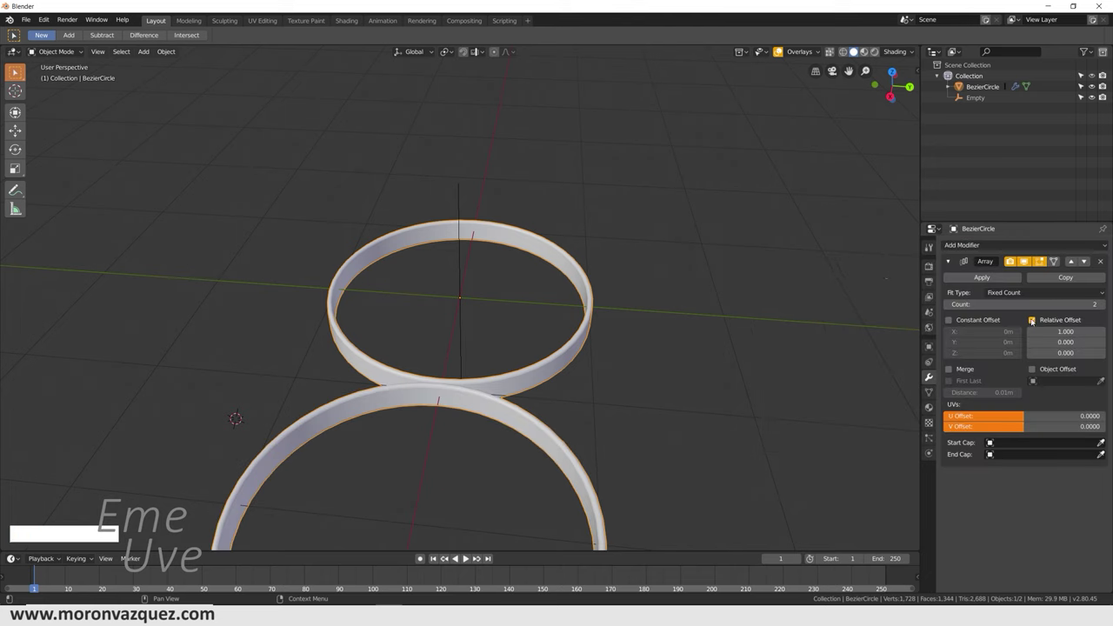
left_click(1035, 321)
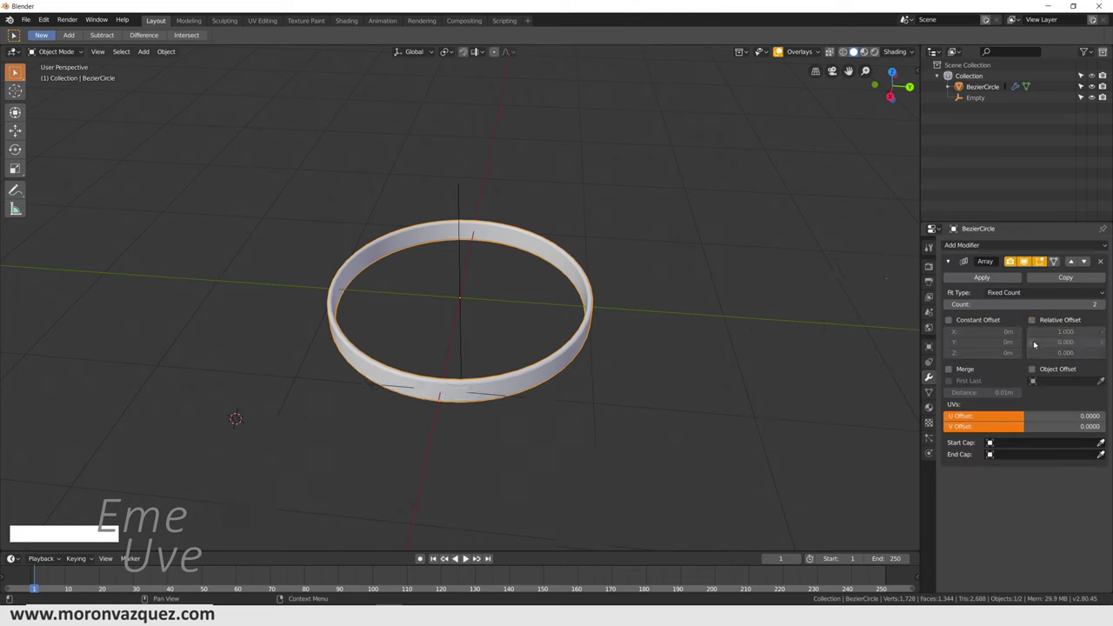
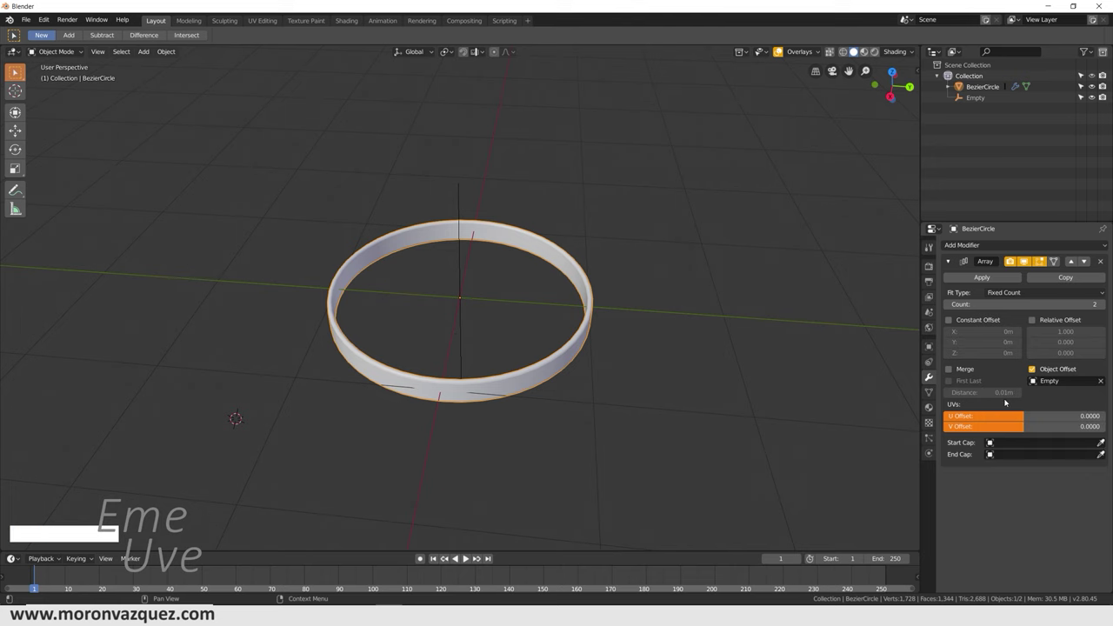
left_click(360, 270)
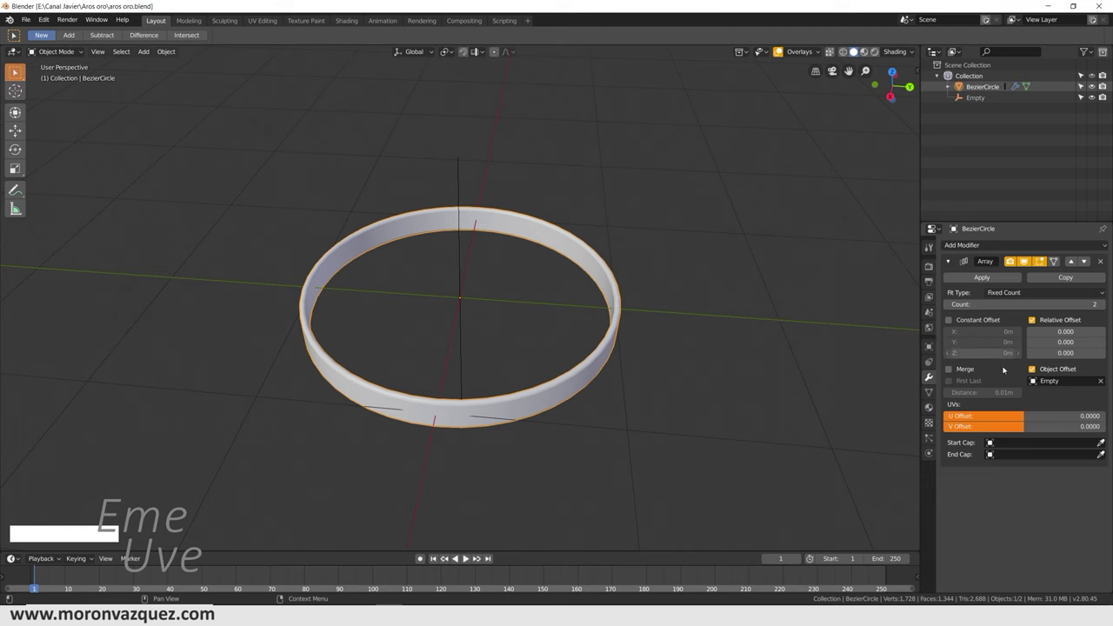
left_click(1037, 321)
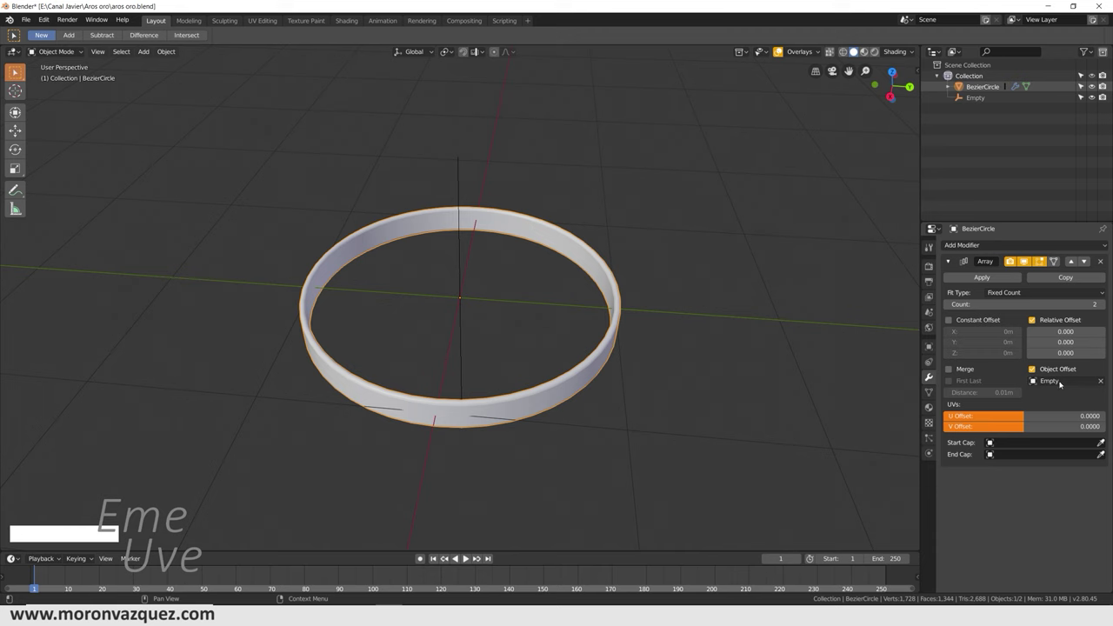
left_click(1038, 383)
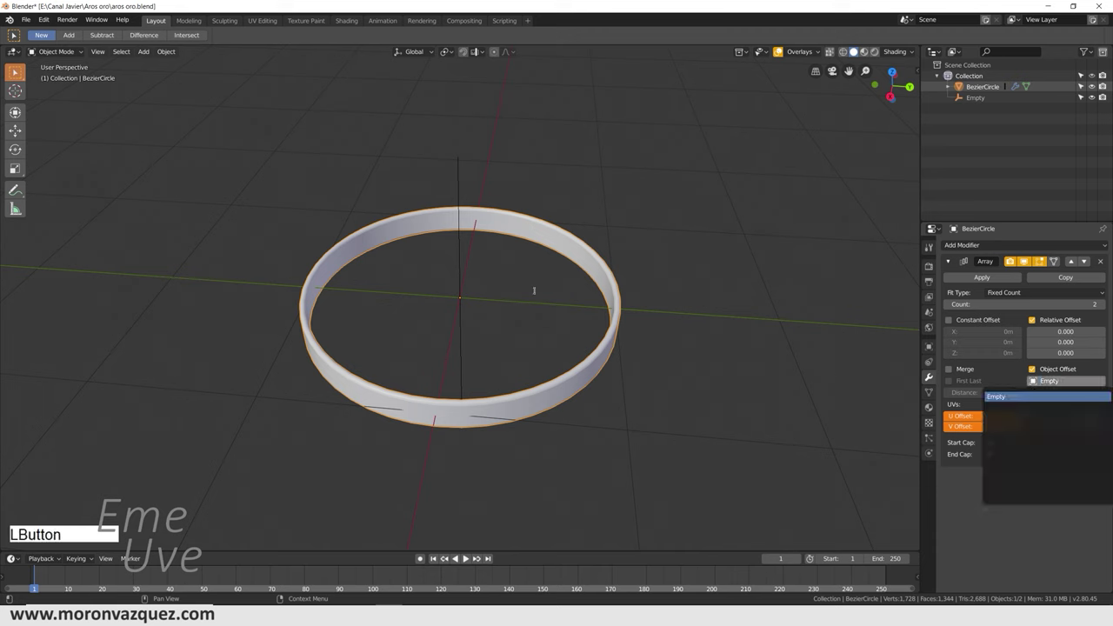
Step: Scale the Empty to about 1.079 so the second ring copy is slightly wider
right_click(462, 290)
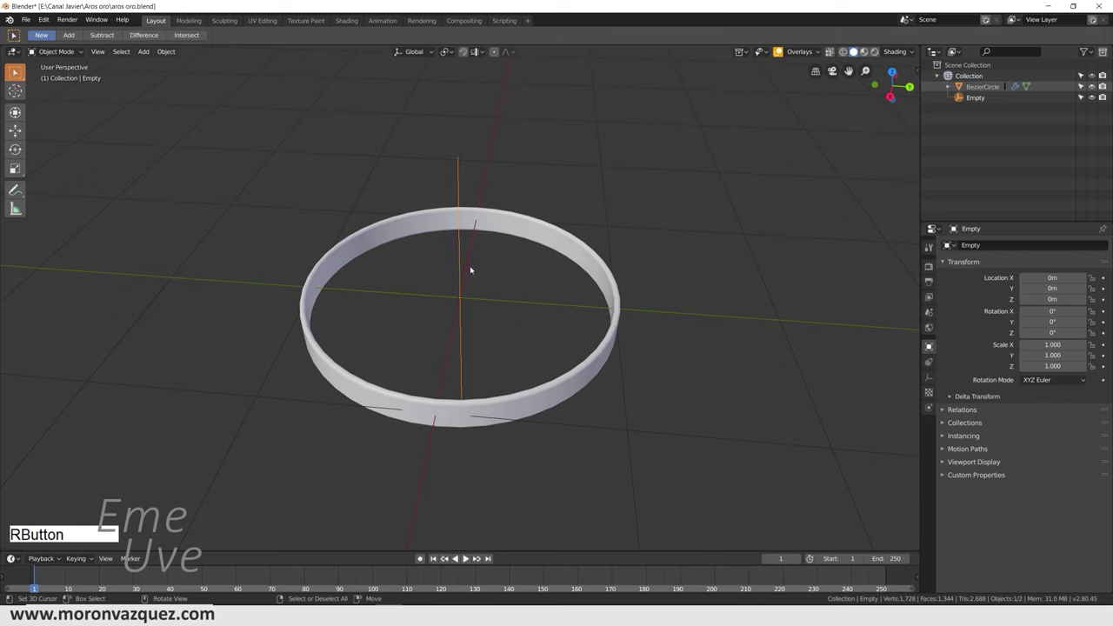
key("s")
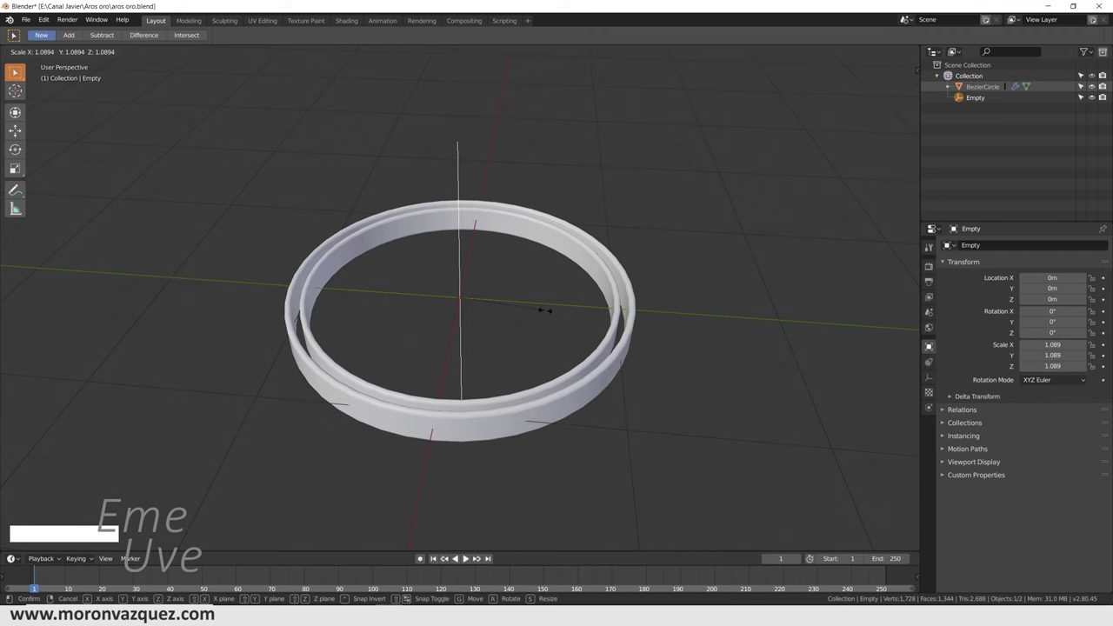
left_click(549, 313)
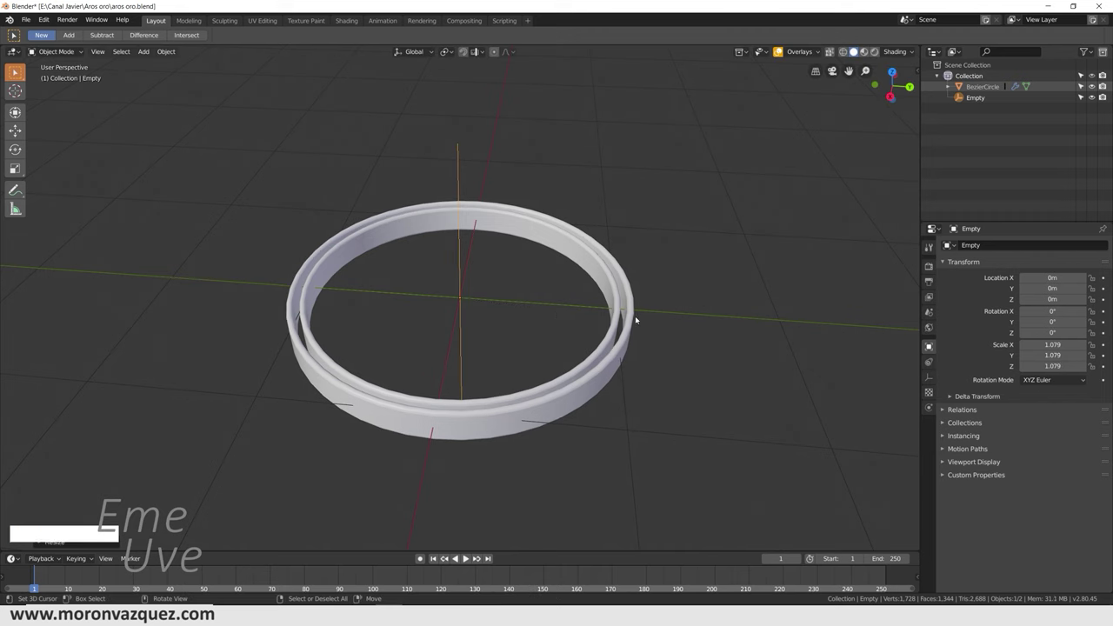
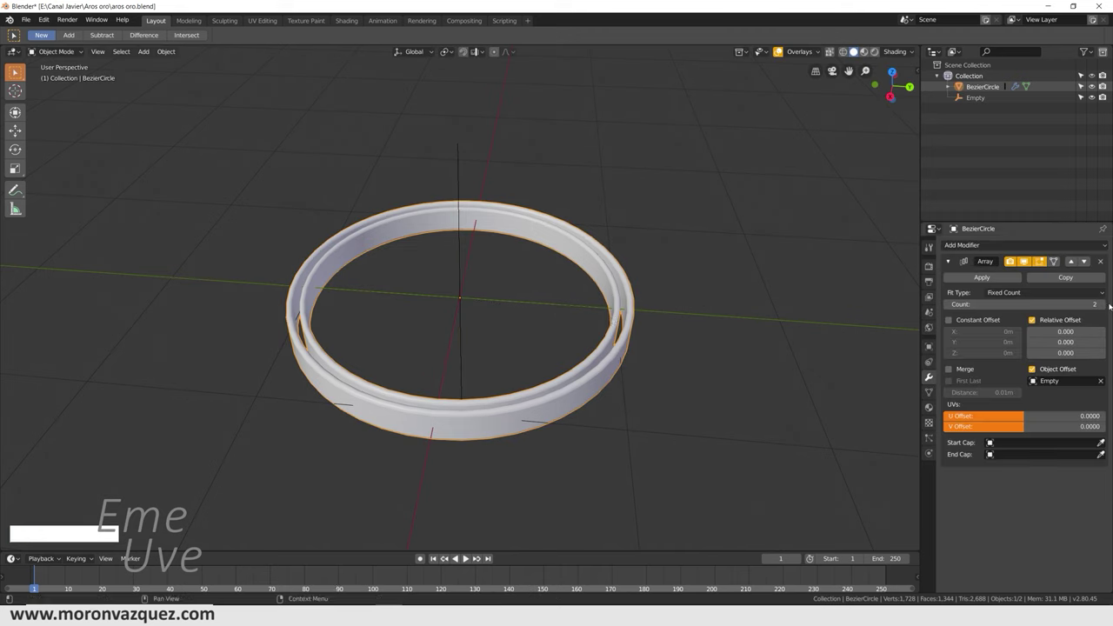
Step: Raise the Array count to 25 concentric rings and pull back to see them all
left_click(1108, 304)
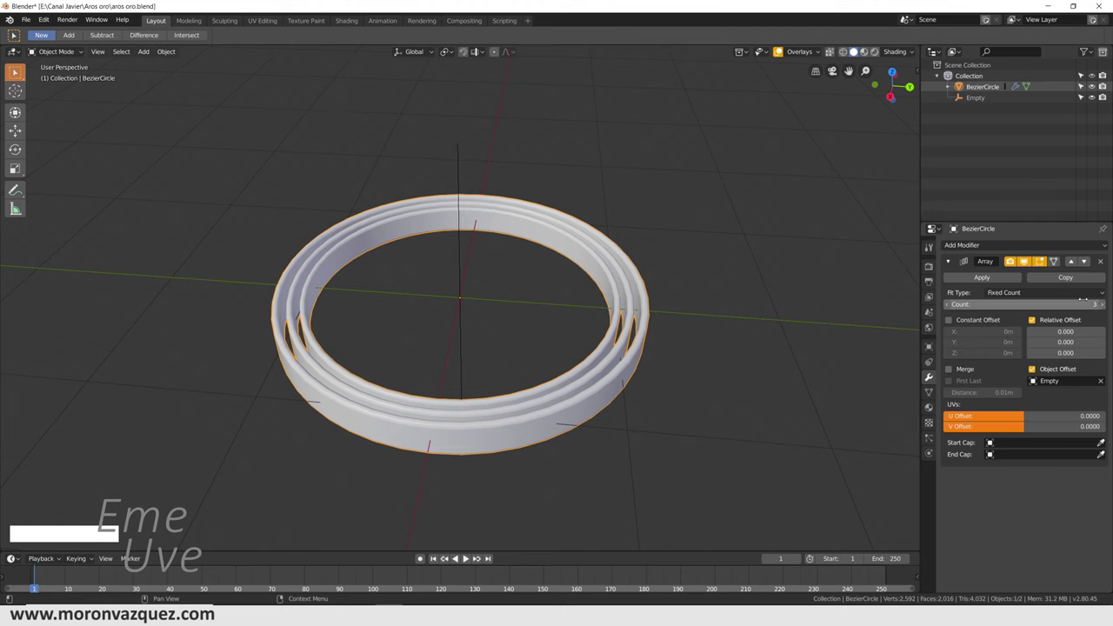
left_click(1107, 308)
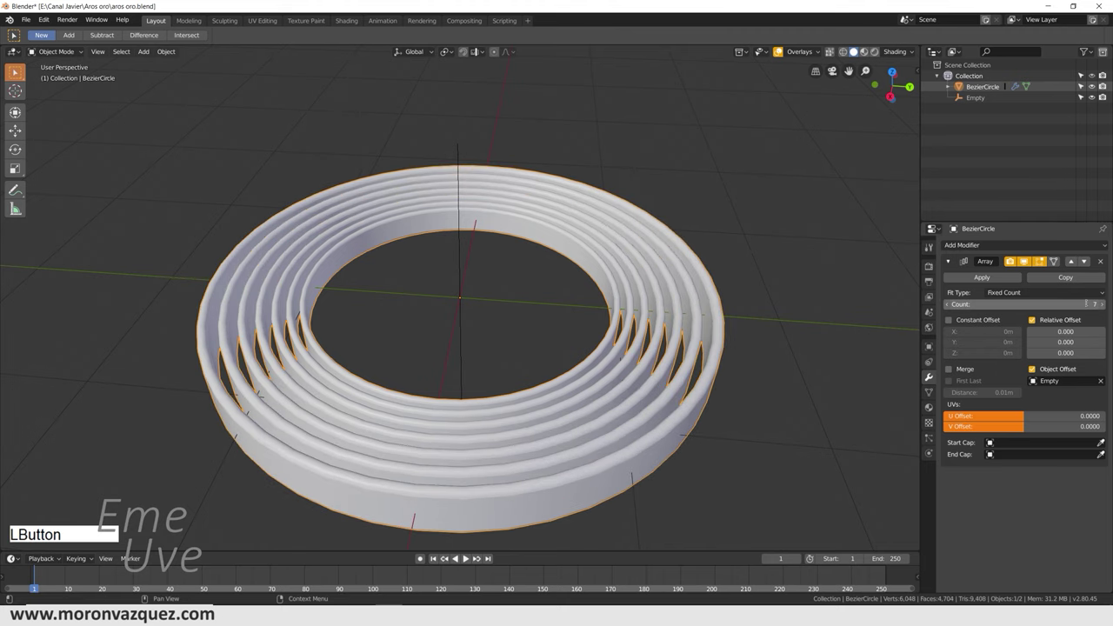
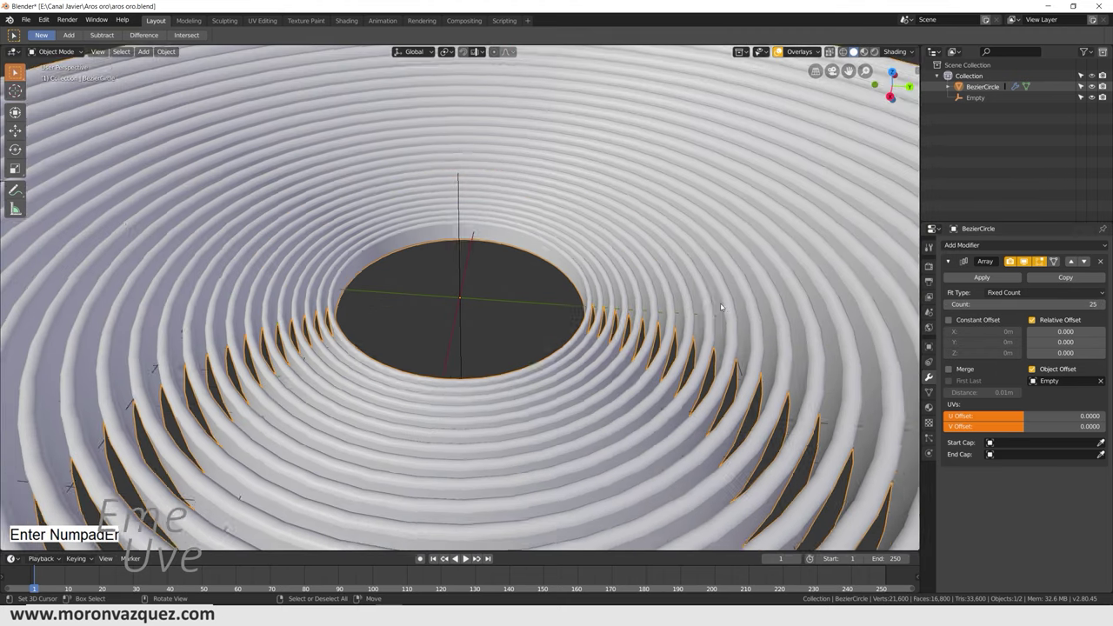
middle_click(555, 343)
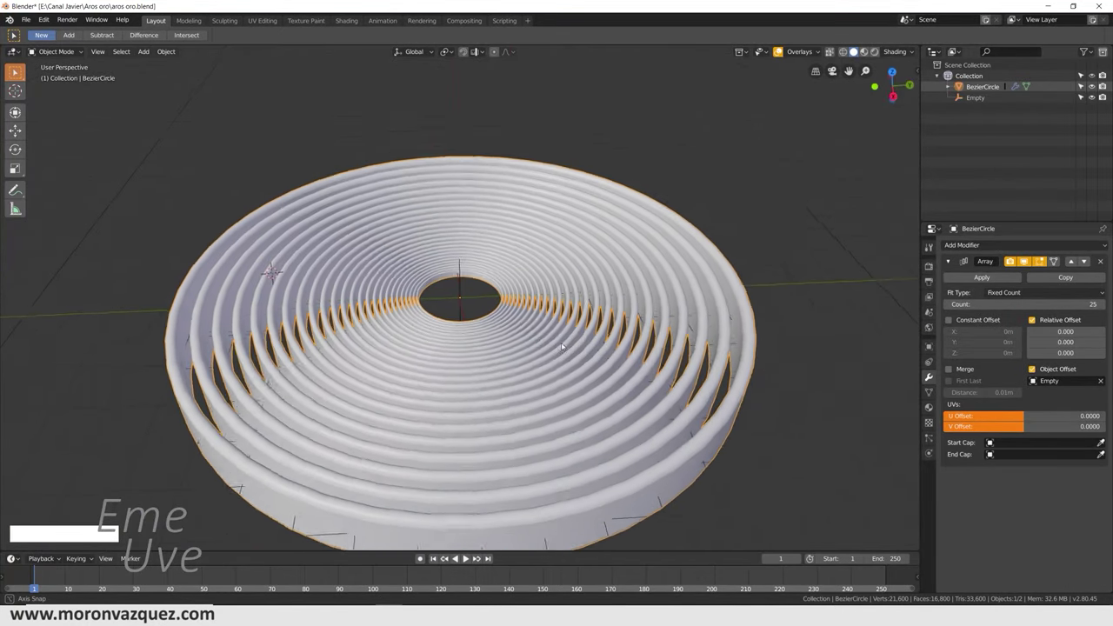
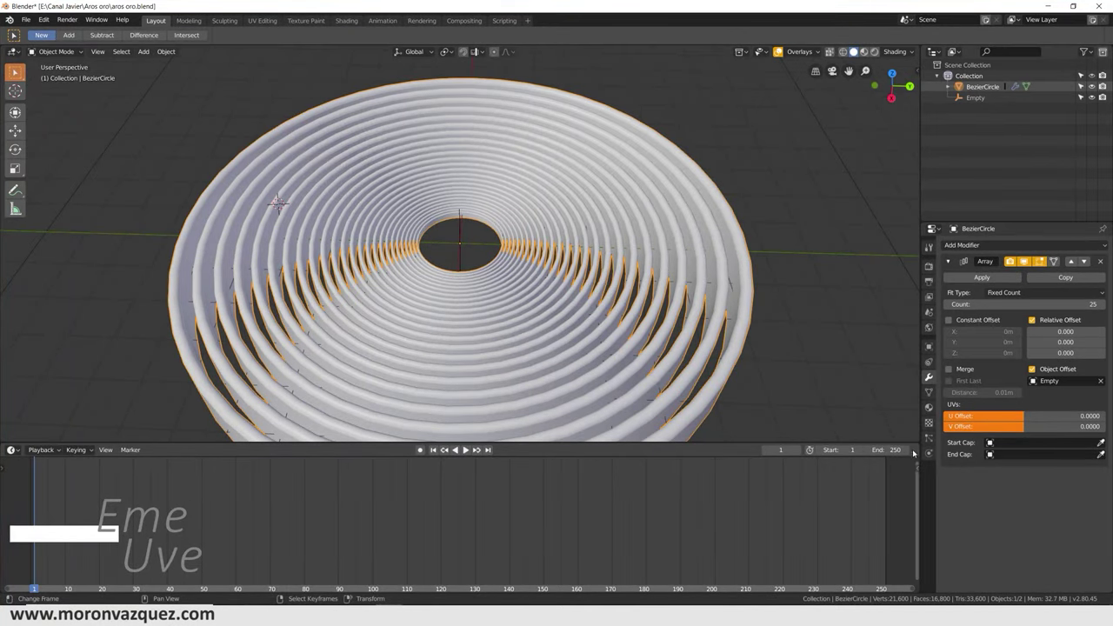
Step: Keyframe the Empty's rotation through frame 1000 and play the rings spinning into a sphere
left_click(423, 449)
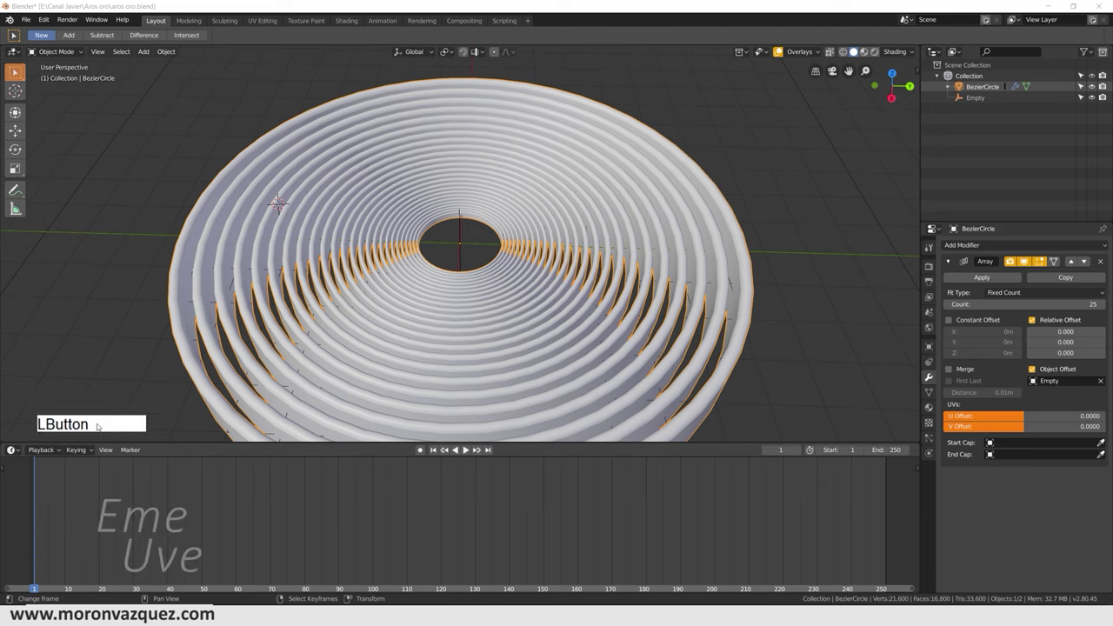
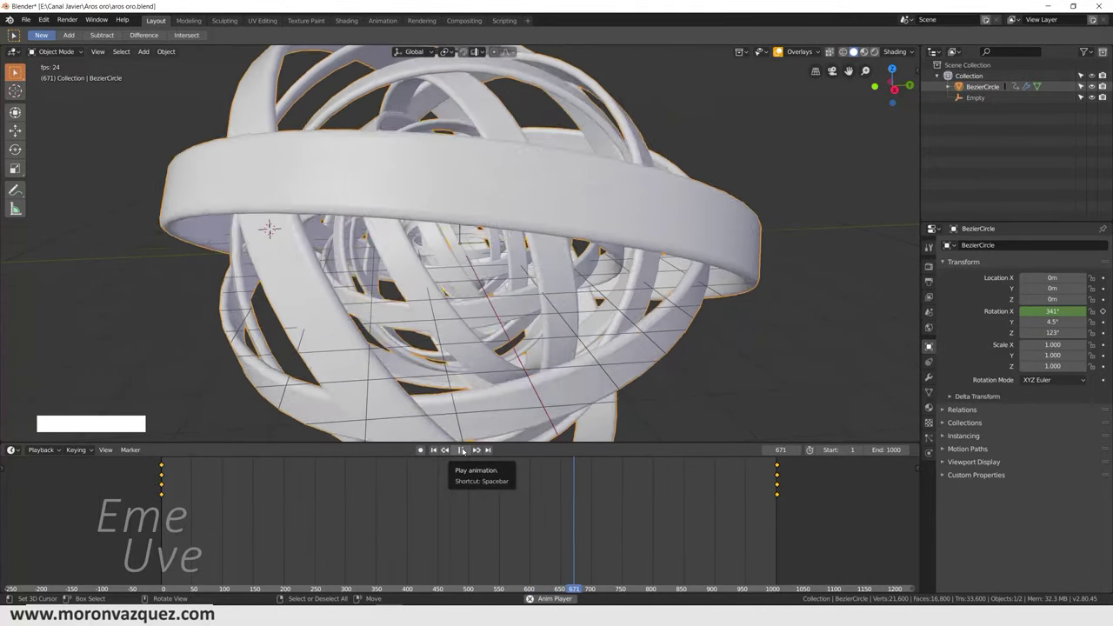
left_click(467, 450)
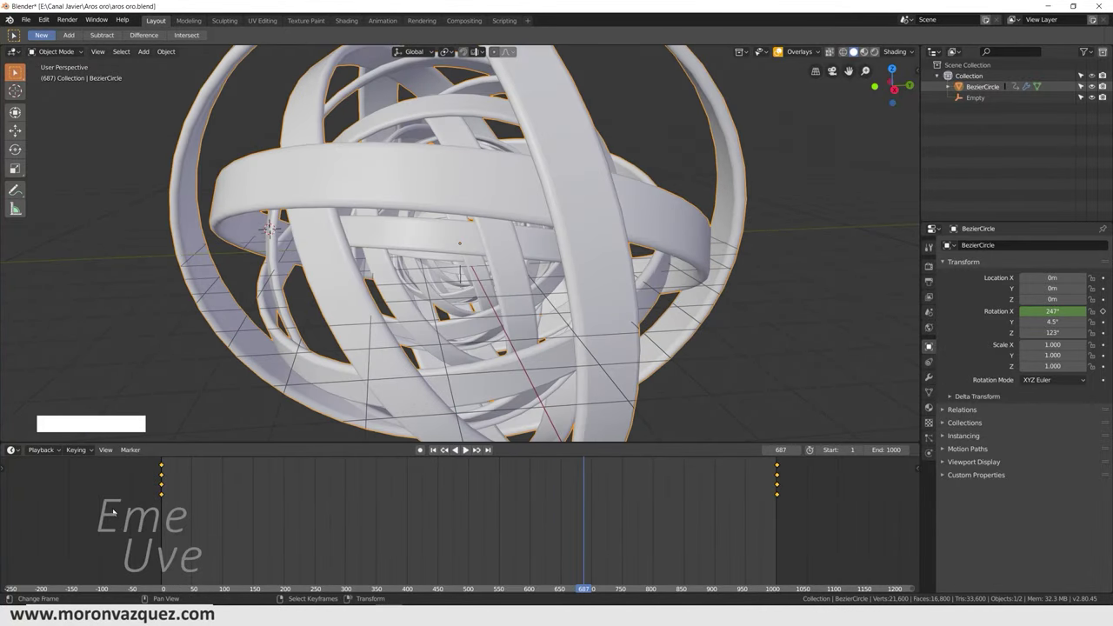
Step: Return to frame 1, make Collection active, and preview the unlit rings with Rendered shading
left_click(164, 518)
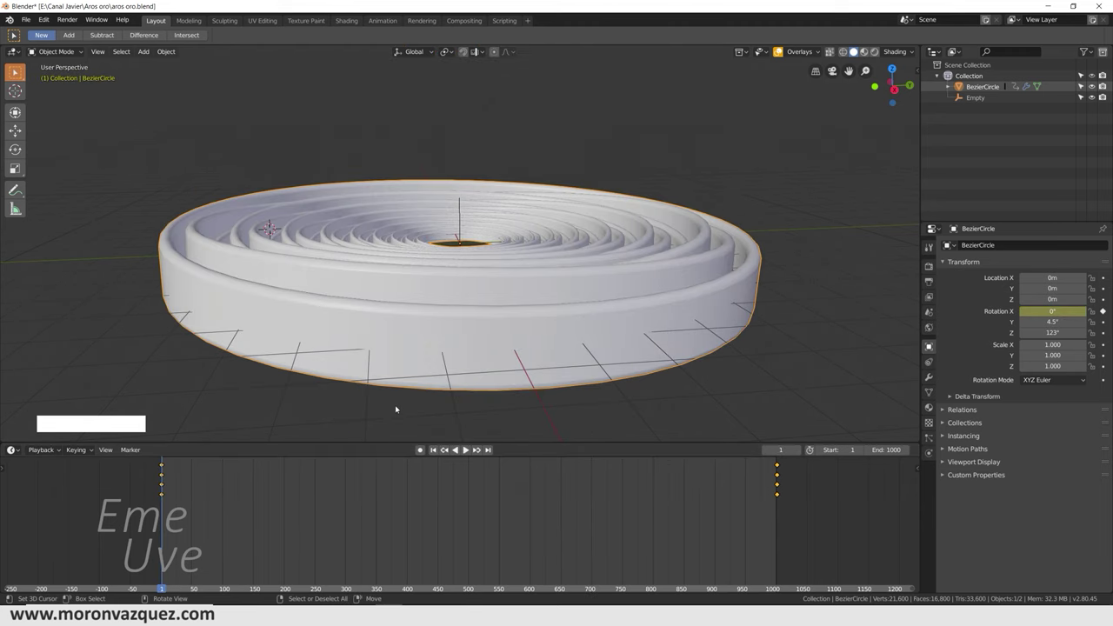
left_click(179, 510)
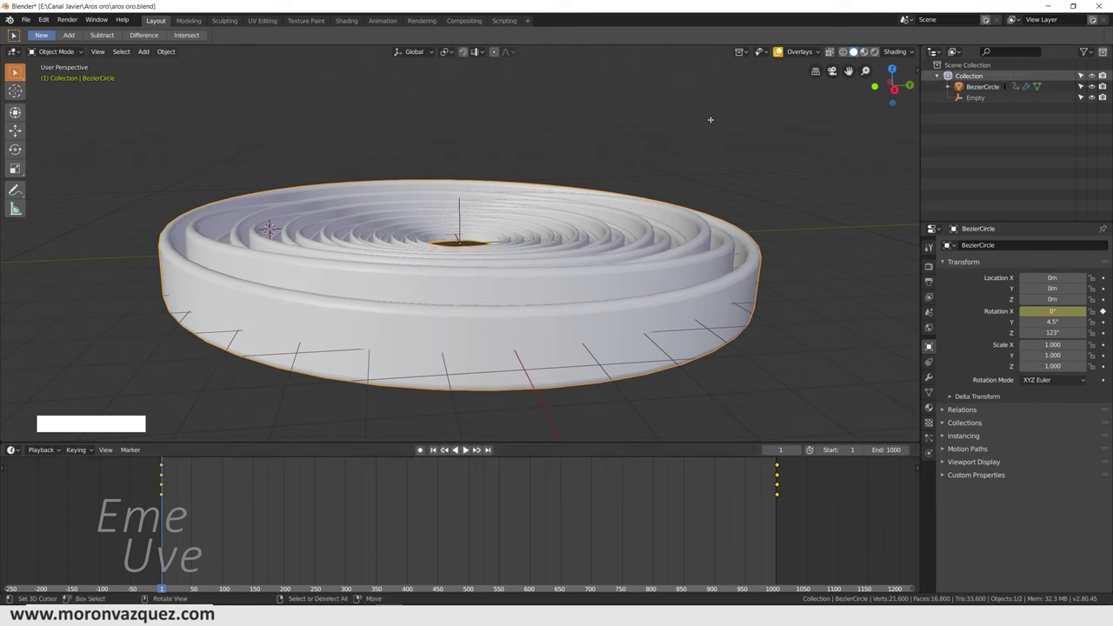
left_click(879, 54)
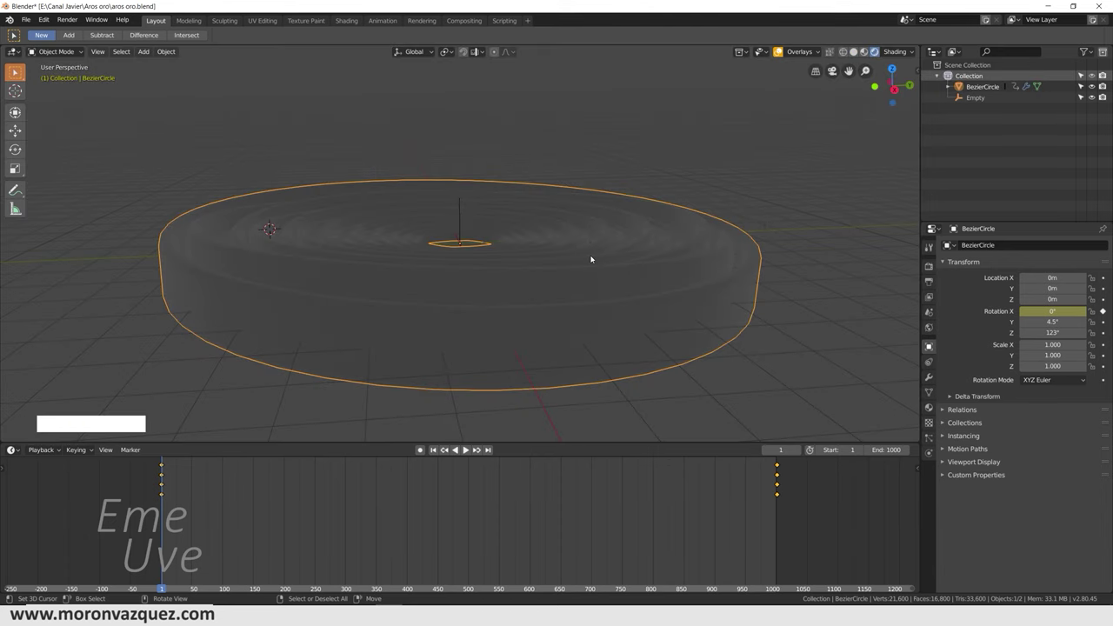
Step: Add a Sun light above the rings and split the 3D viewport into two views
key("shift+a")
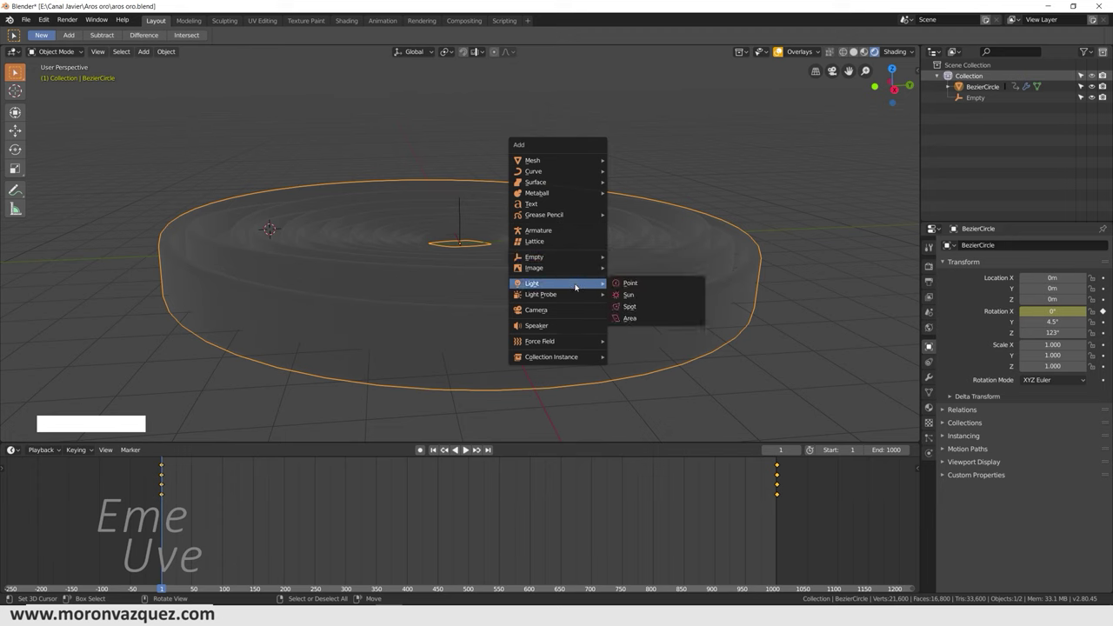
left_click(640, 299)
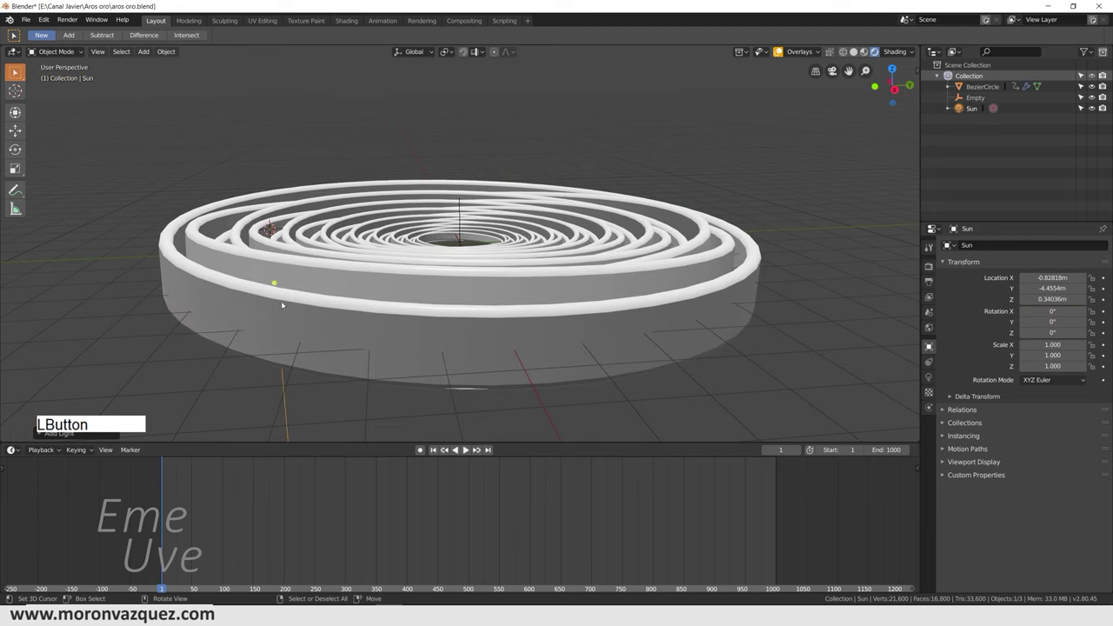
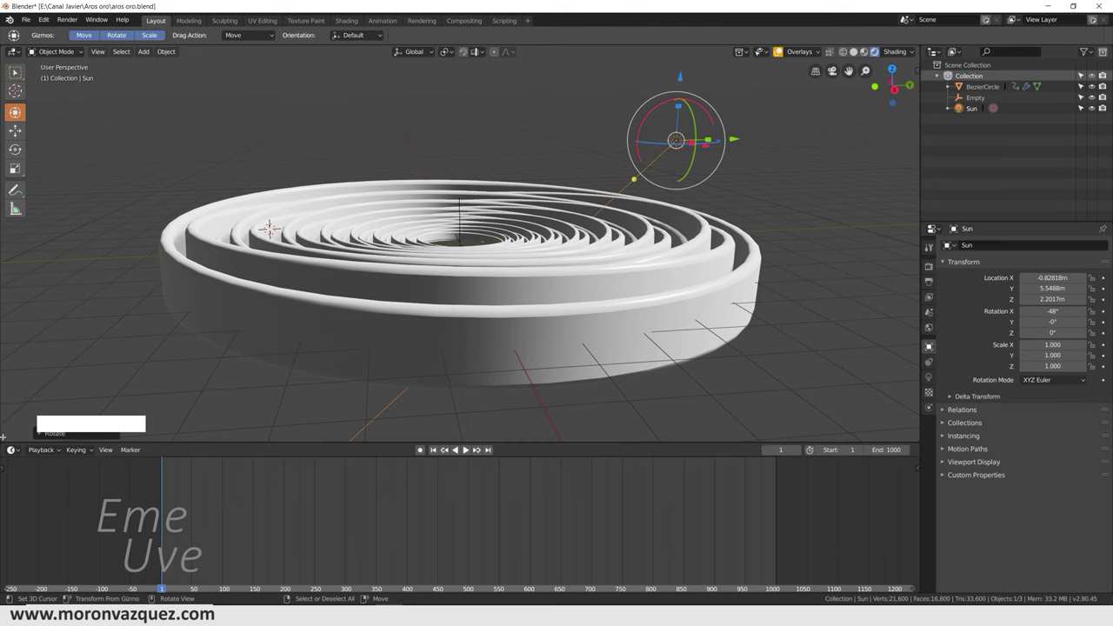
left_click(17, 71)
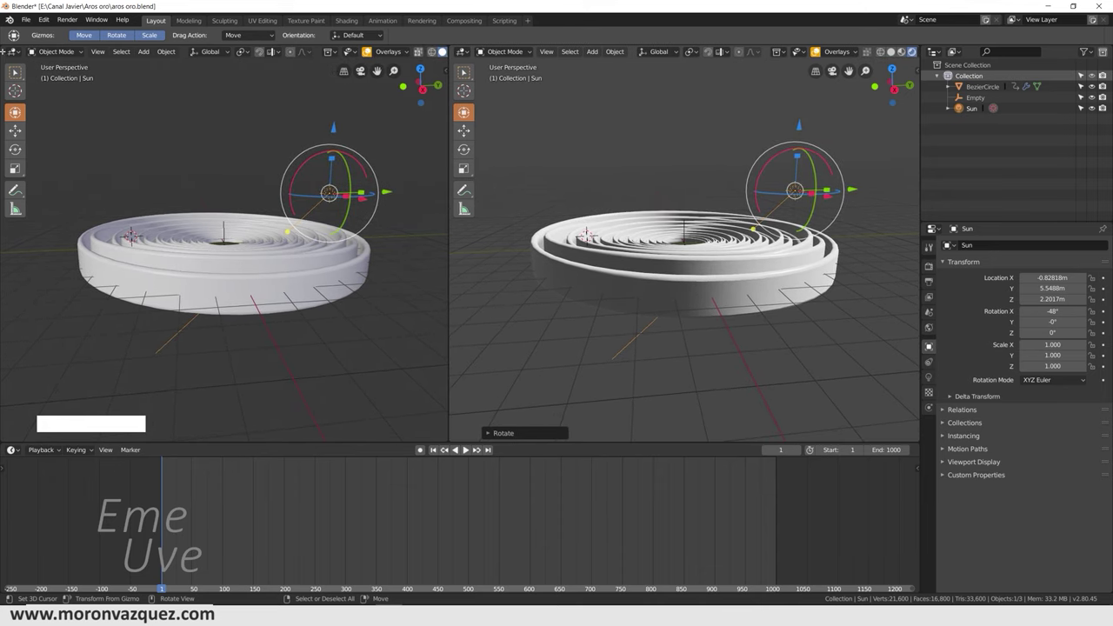
Step: Bring up the editor type choices for the left view area
left_click(13, 54)
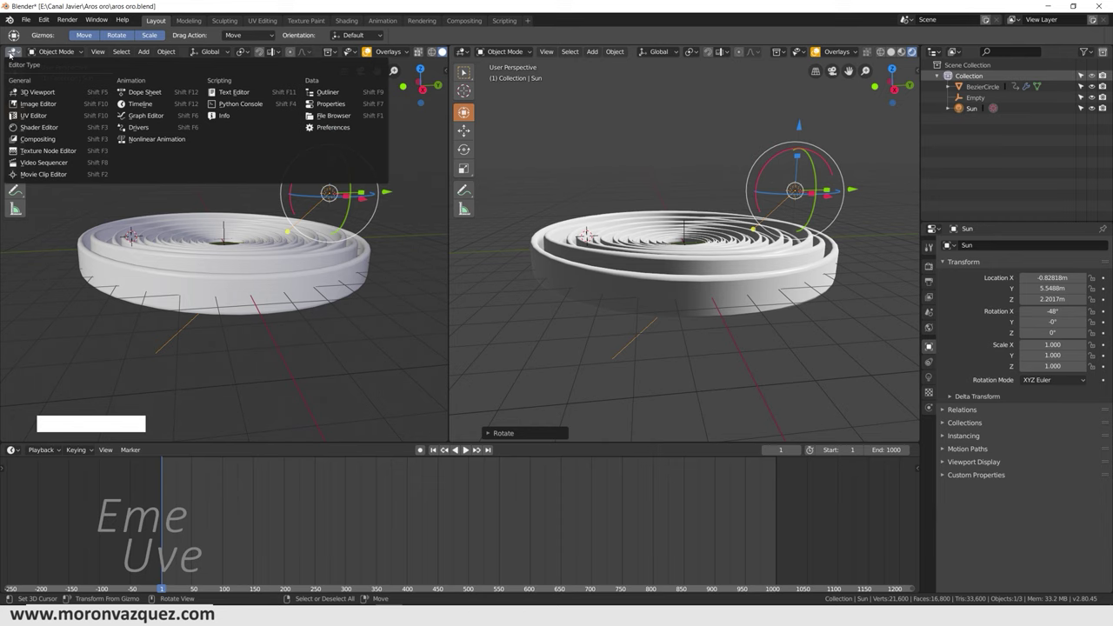
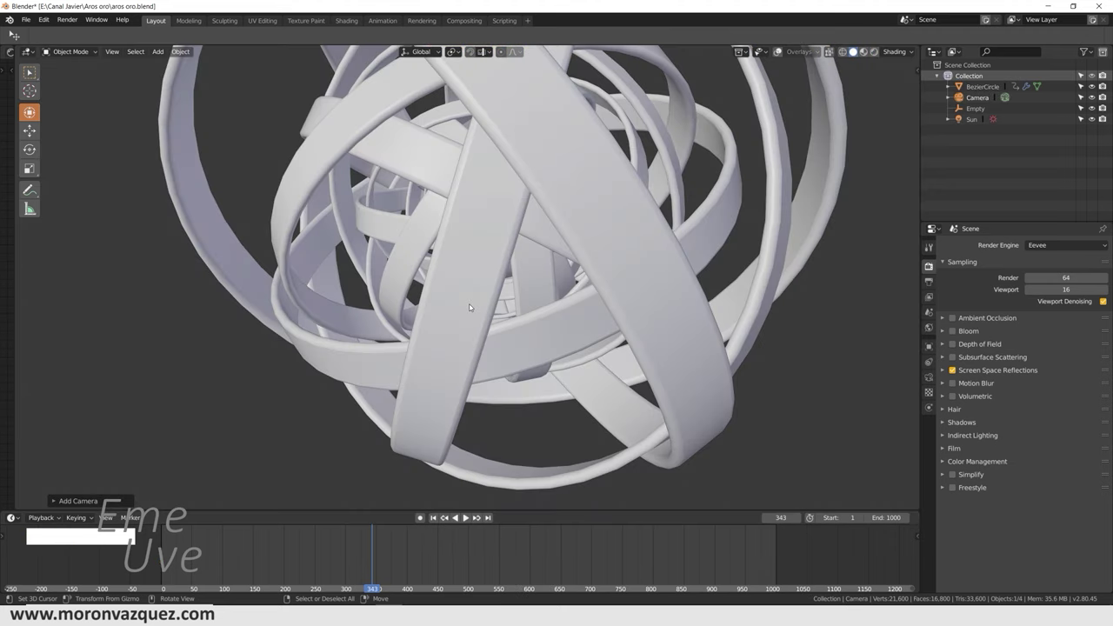
Step: Look through the camera with Lock Camera to View and orbit to frame the golden rings
key("KP_0")
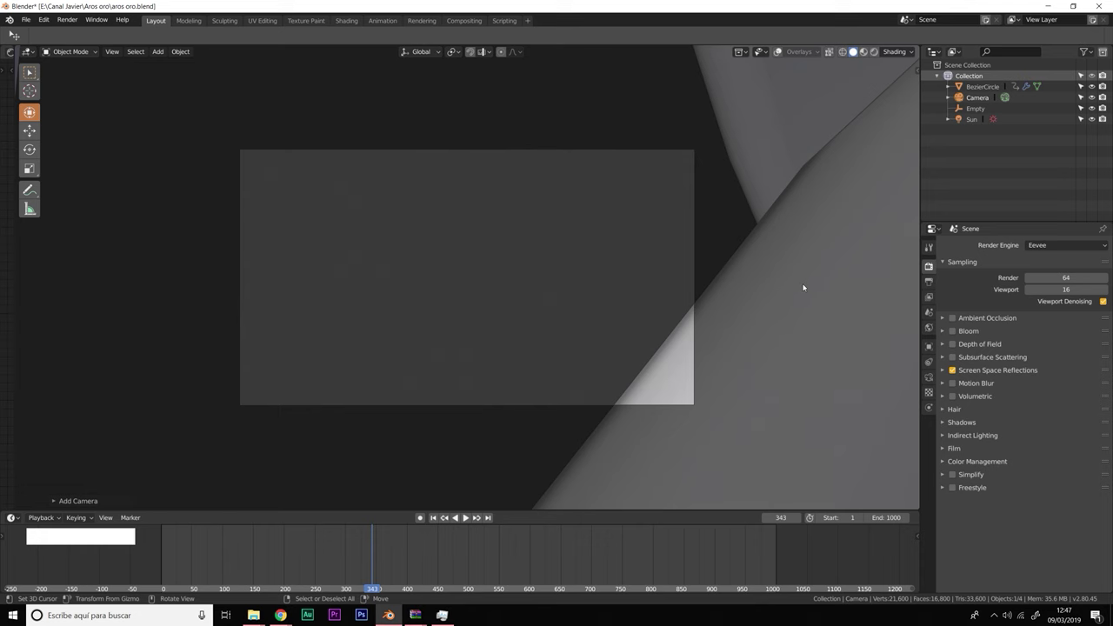
key("n")
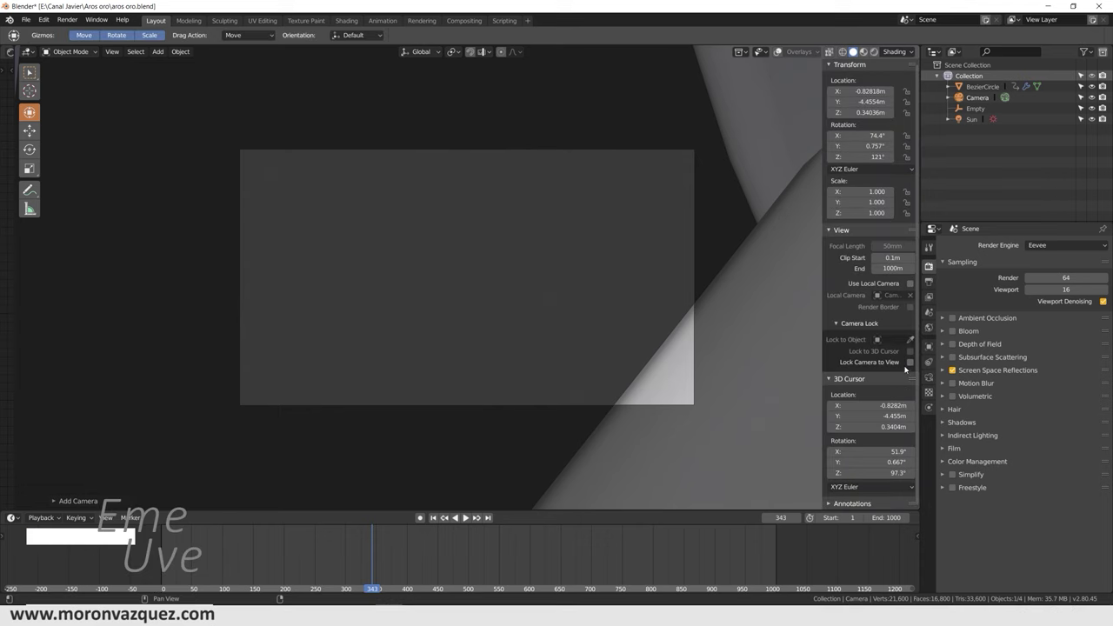
left_click(917, 363)
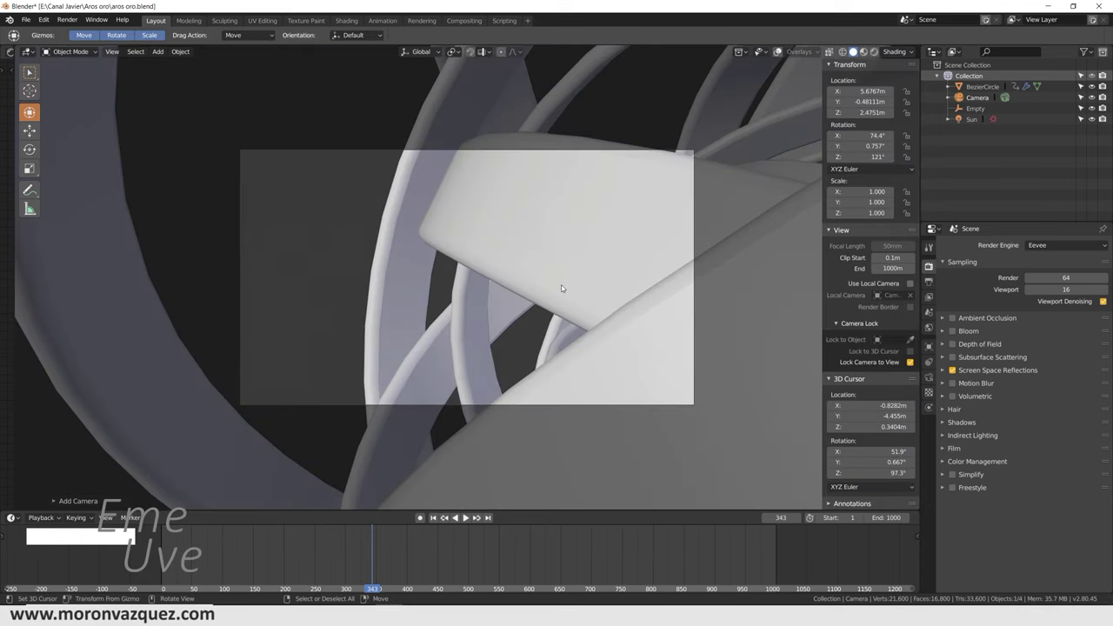
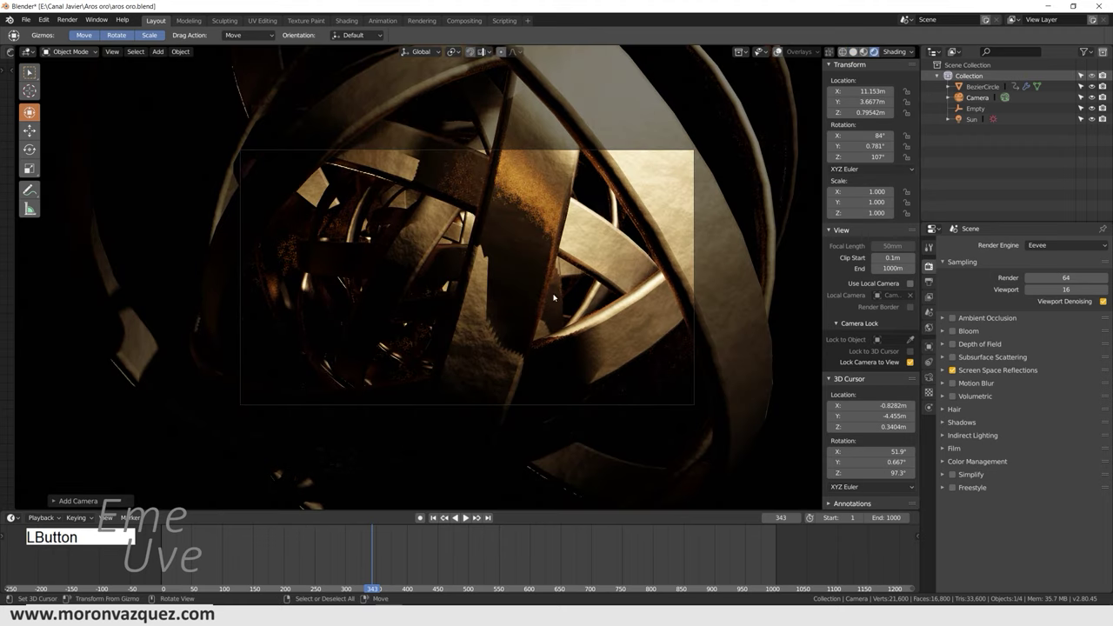
middle_click(461, 325)
middle_click(529, 319)
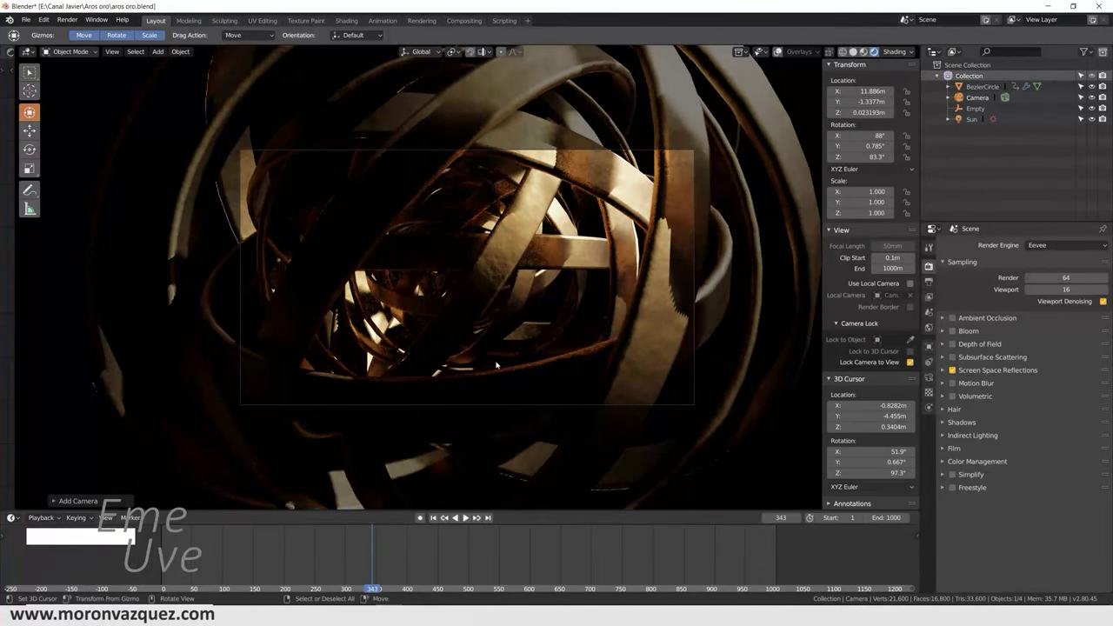
Step: Scrub the timeline to around frame 263 to check the rings' tangle through the camera
left_click(369, 536)
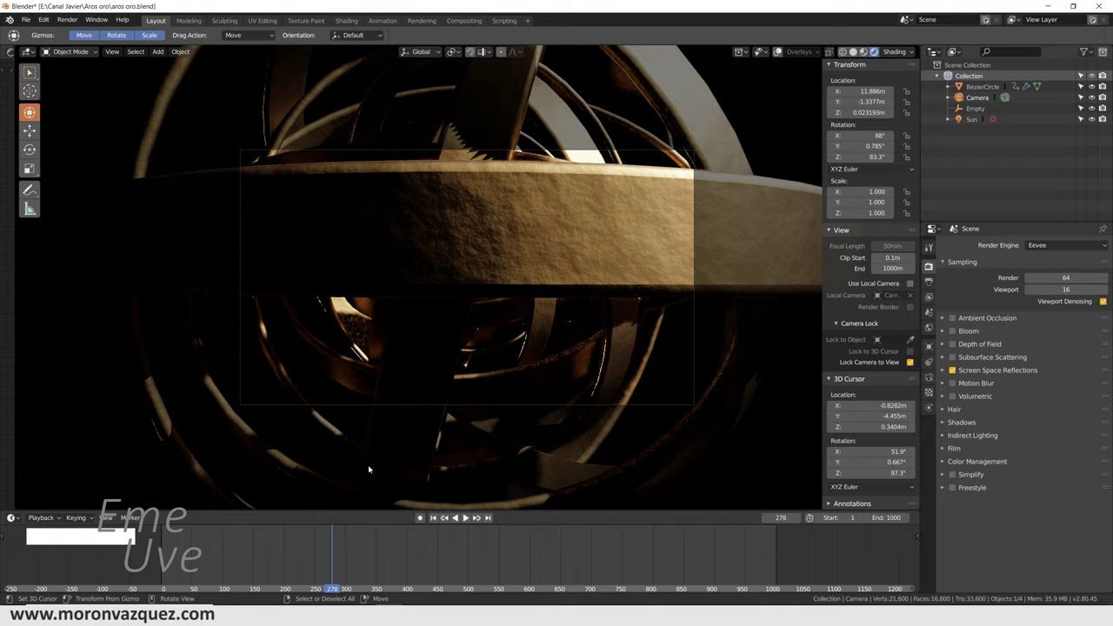
left_click(325, 556)
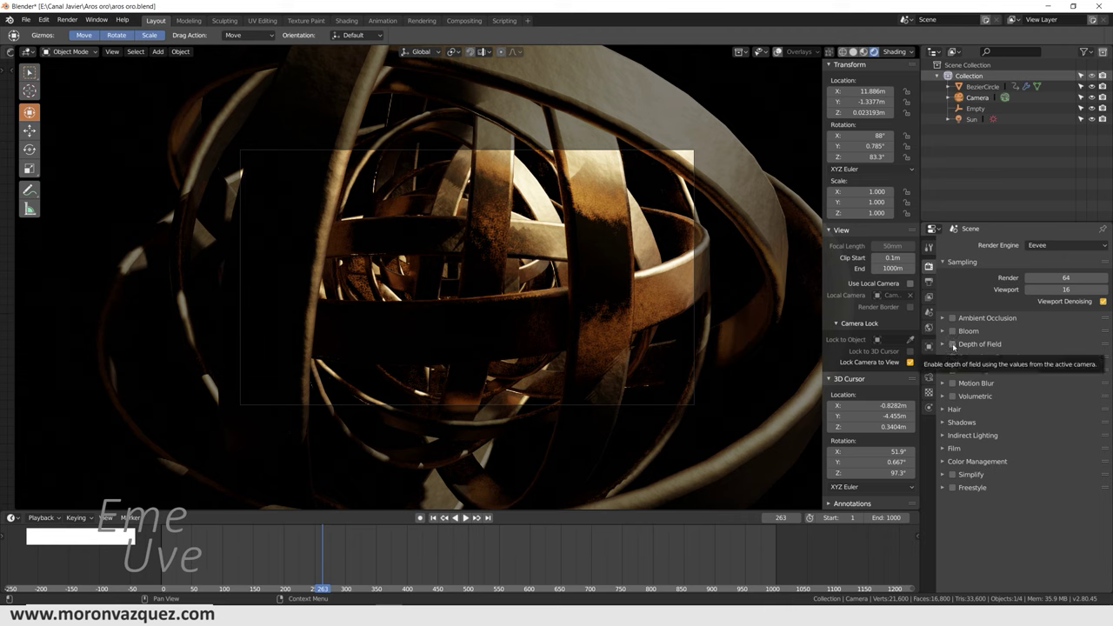
Step: Enable Depth of Field and focus the camera on the Empty with F-stop 0.2
left_click(957, 346)
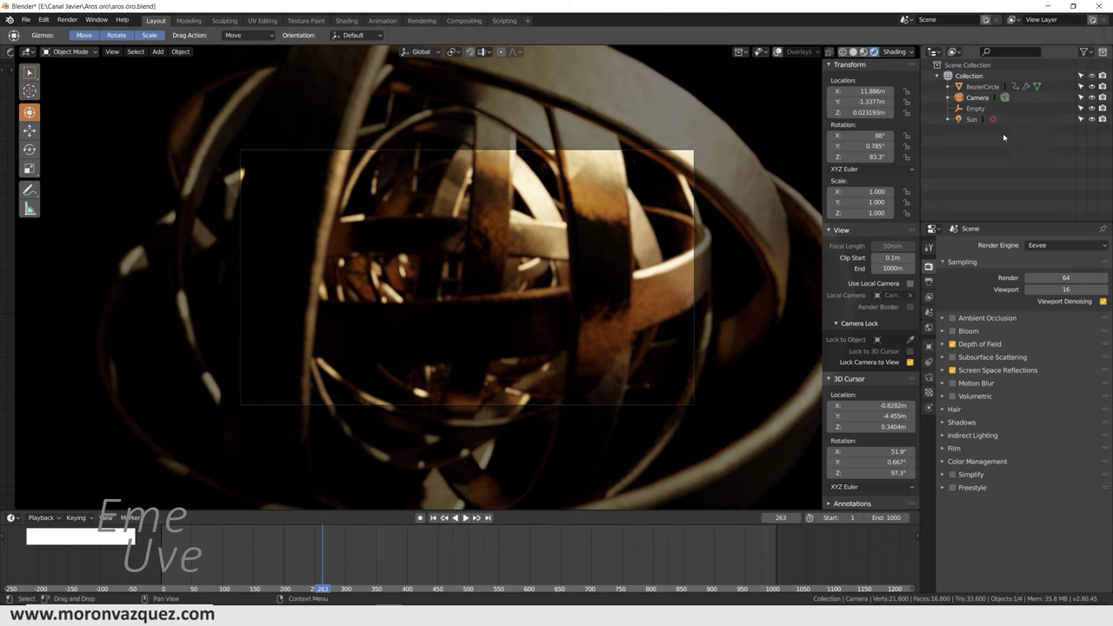
left_click(978, 98)
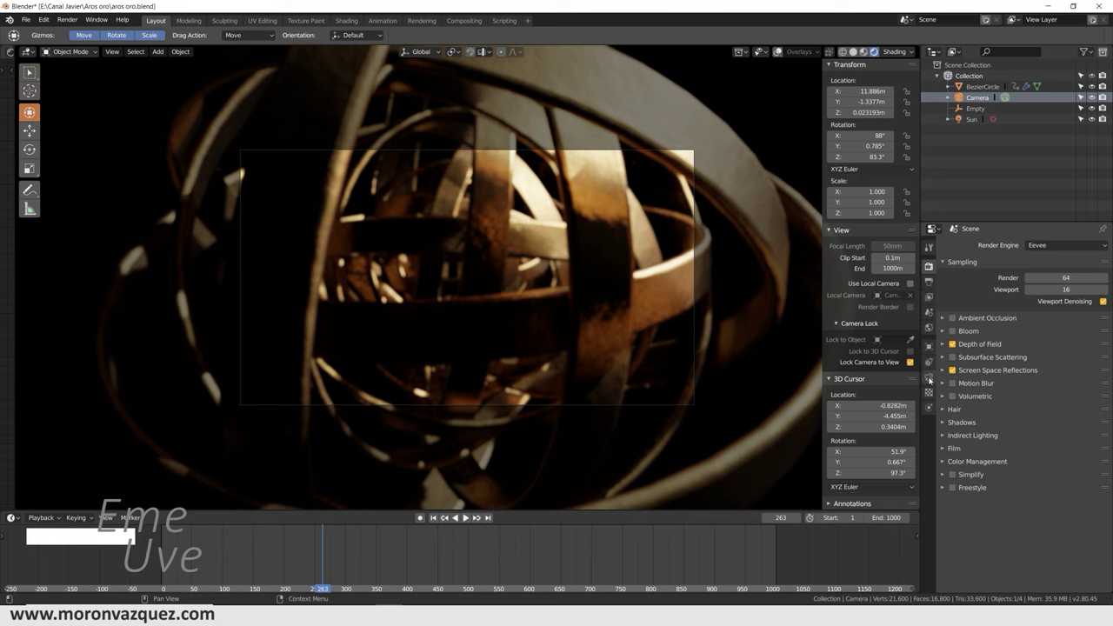
left_click(932, 379)
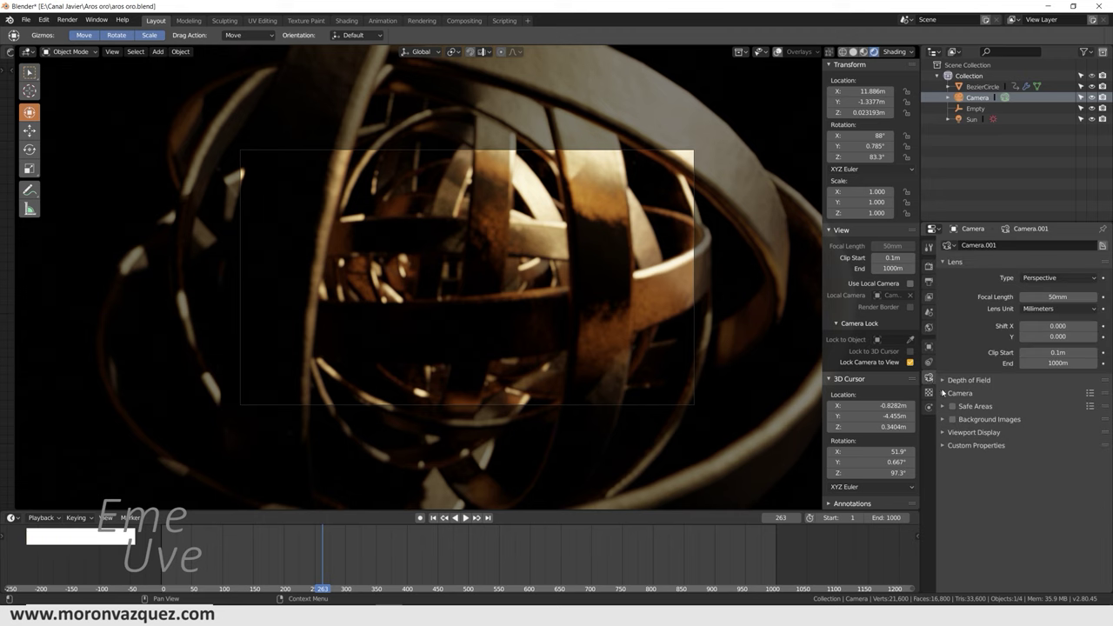
left_click(945, 379)
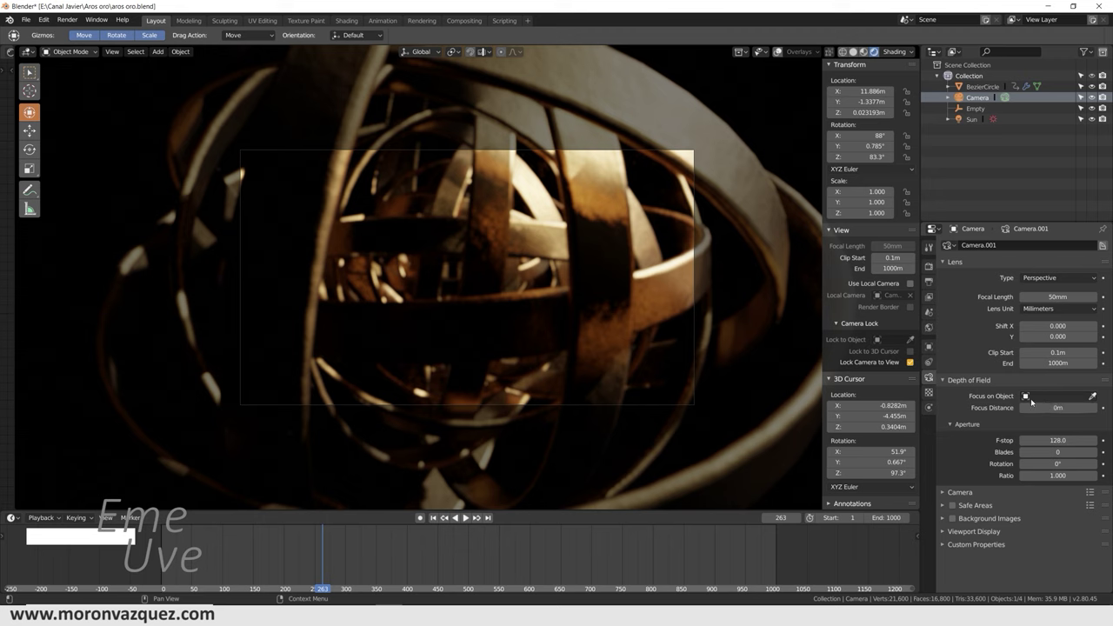
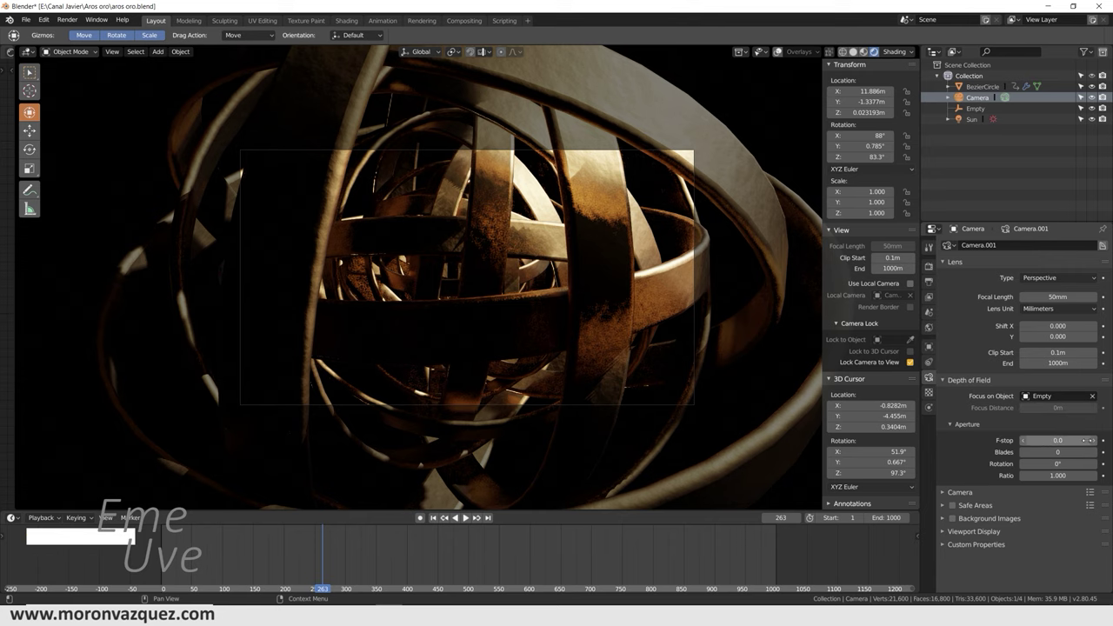
left_click(1099, 442)
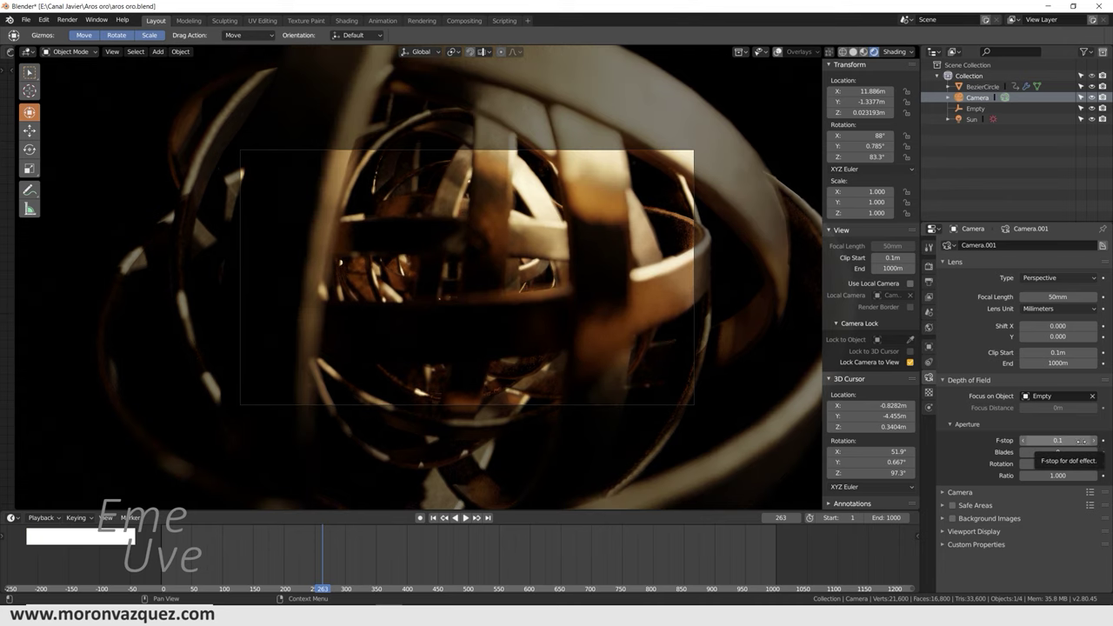
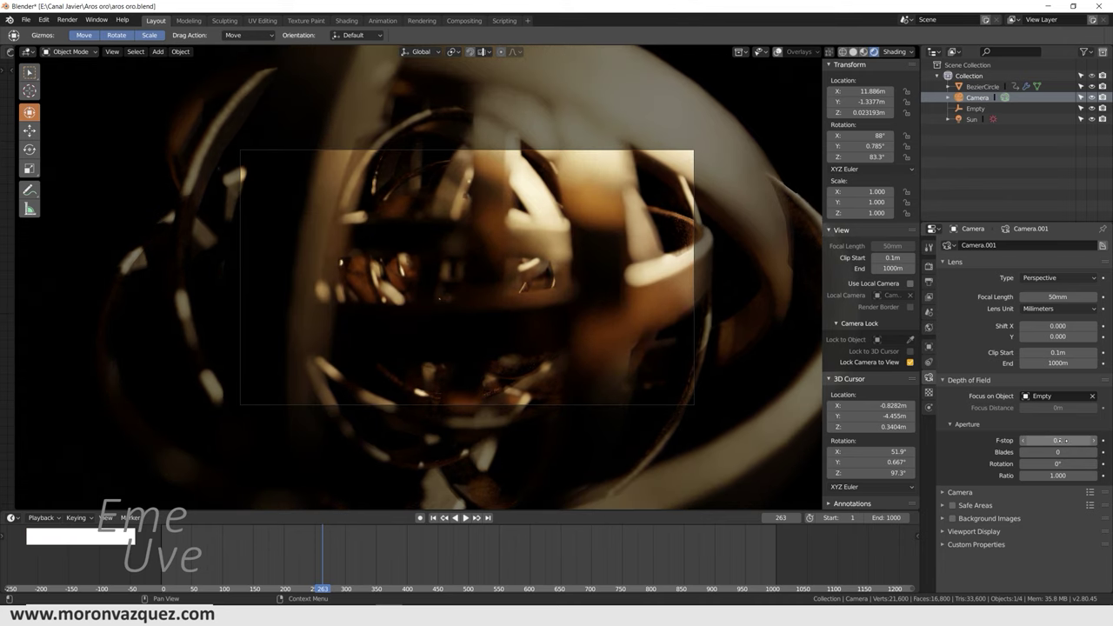
Step: Play back the blur, raise the f-stop slightly to 0.3, and play again
left_click(383, 551)
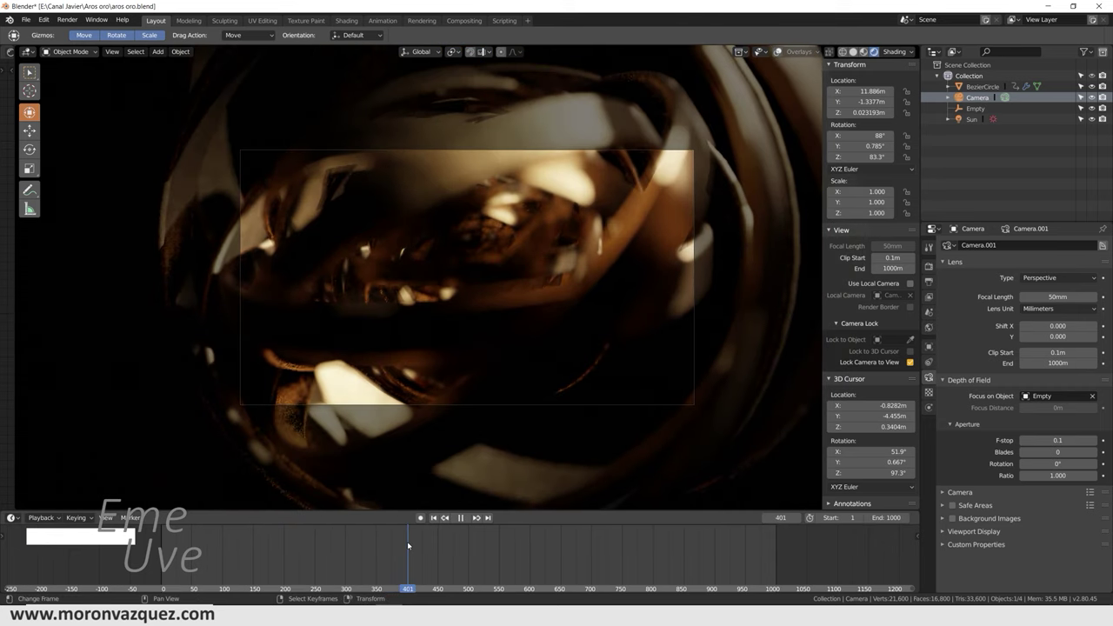
left_click(423, 516)
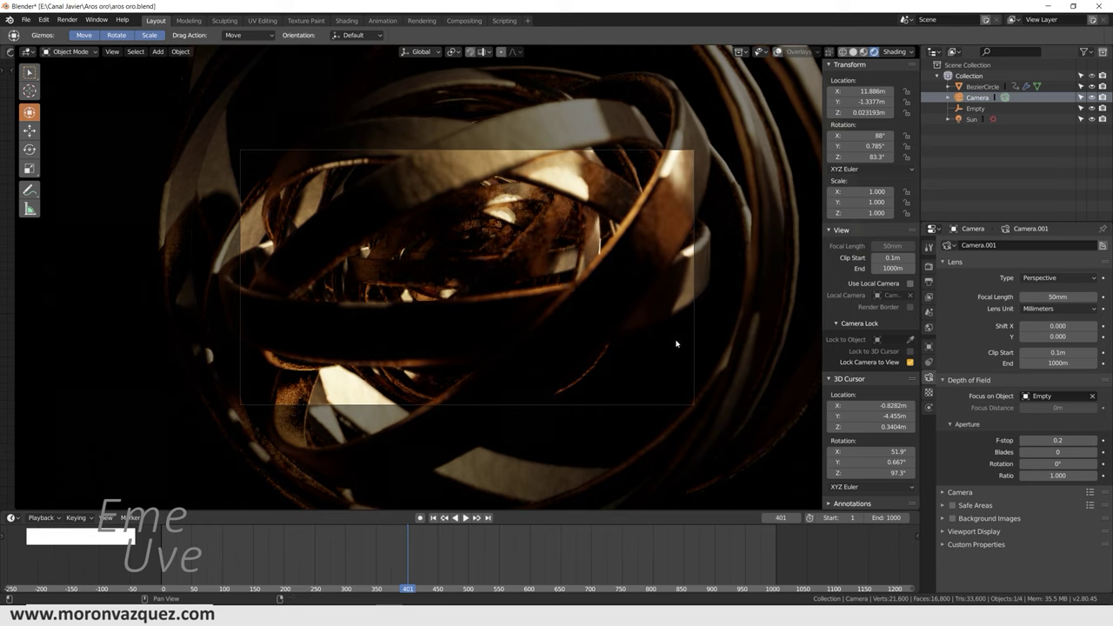
left_click(424, 516)
left_click(401, 551)
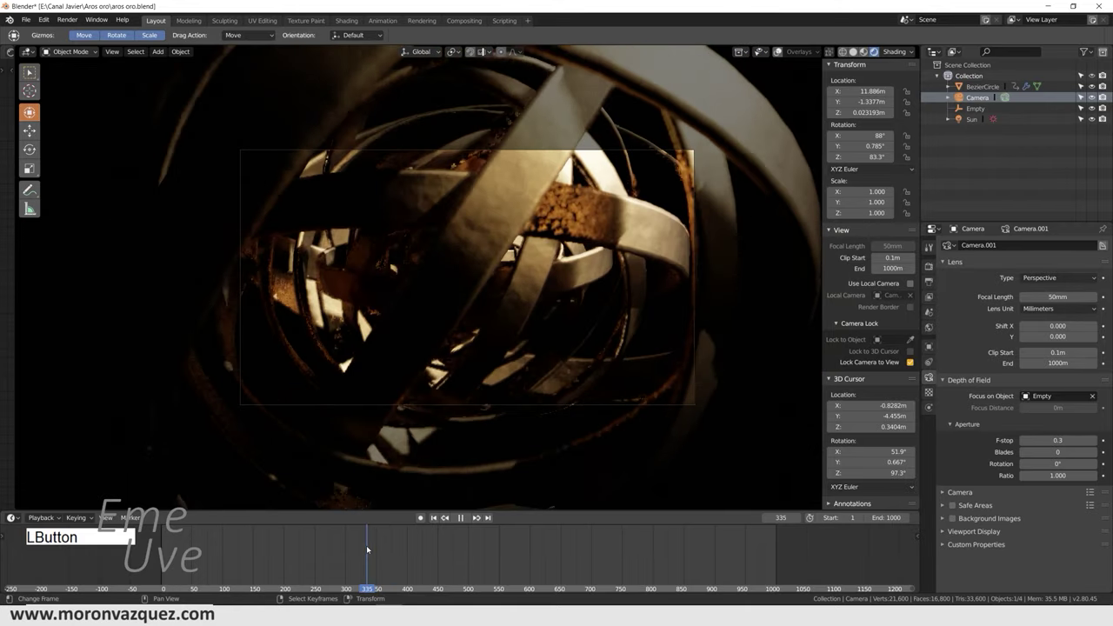